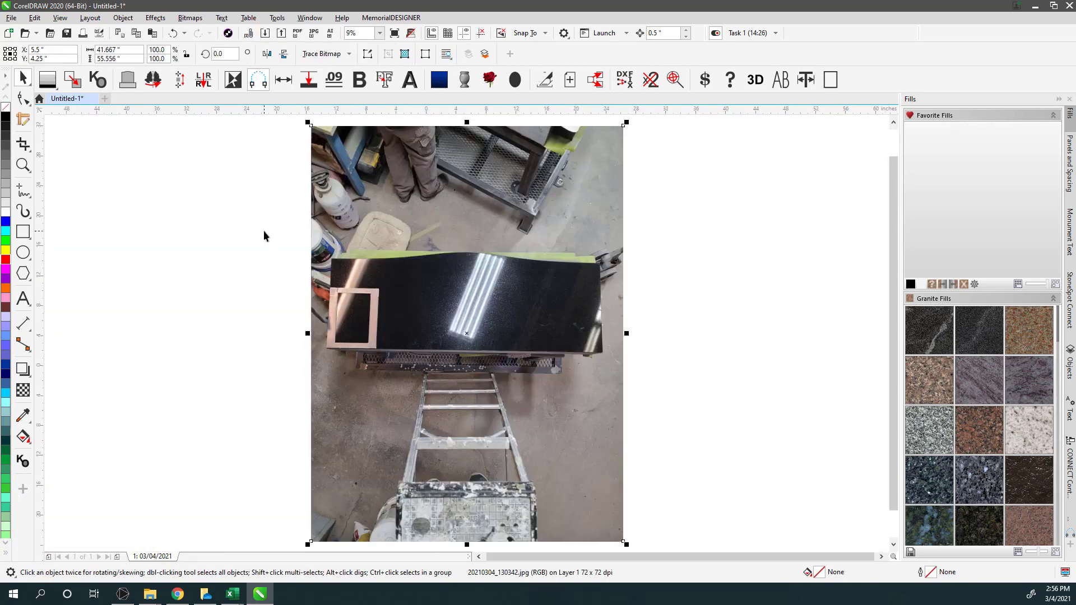
Delete the extra photo copy and move the second photo further right.
{"action": "left_click", "coordinate": [267, 234]}
{"action": "scroll", "scroll_direction": "down", "scroll_amount": 3}
{"action": "left_click", "coordinate": [475, 368]}
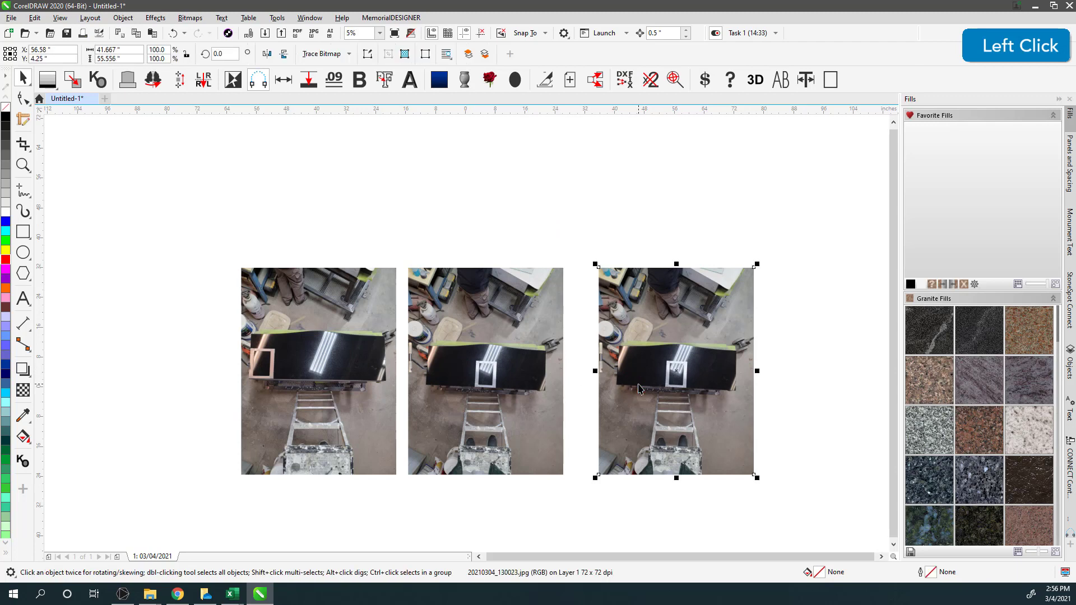
{"action": "key", "text": "Delete"}
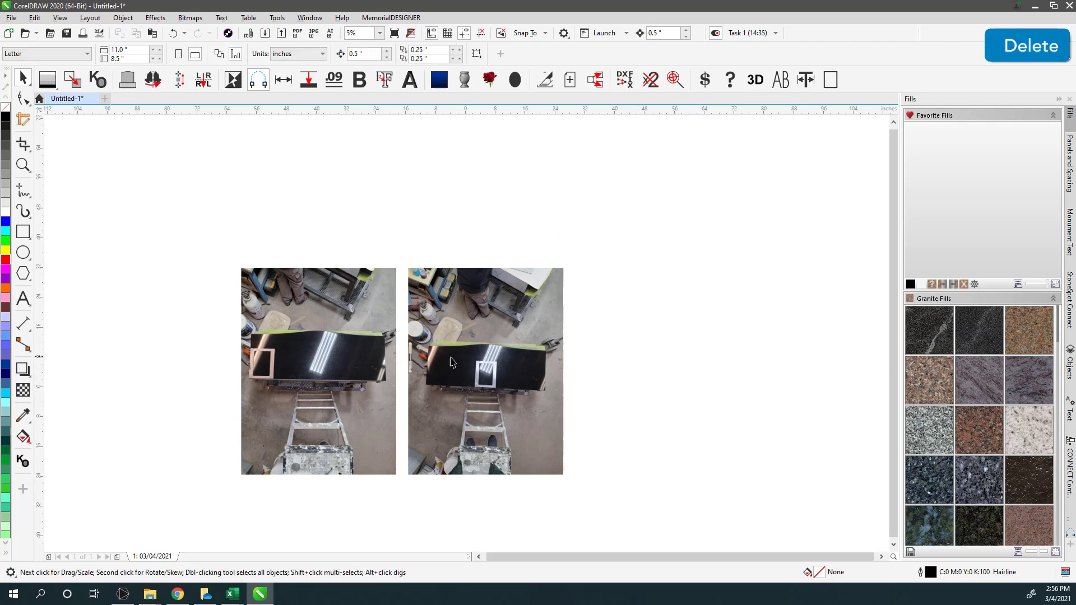
{"action": "left_click", "coordinate": [248, 187]}
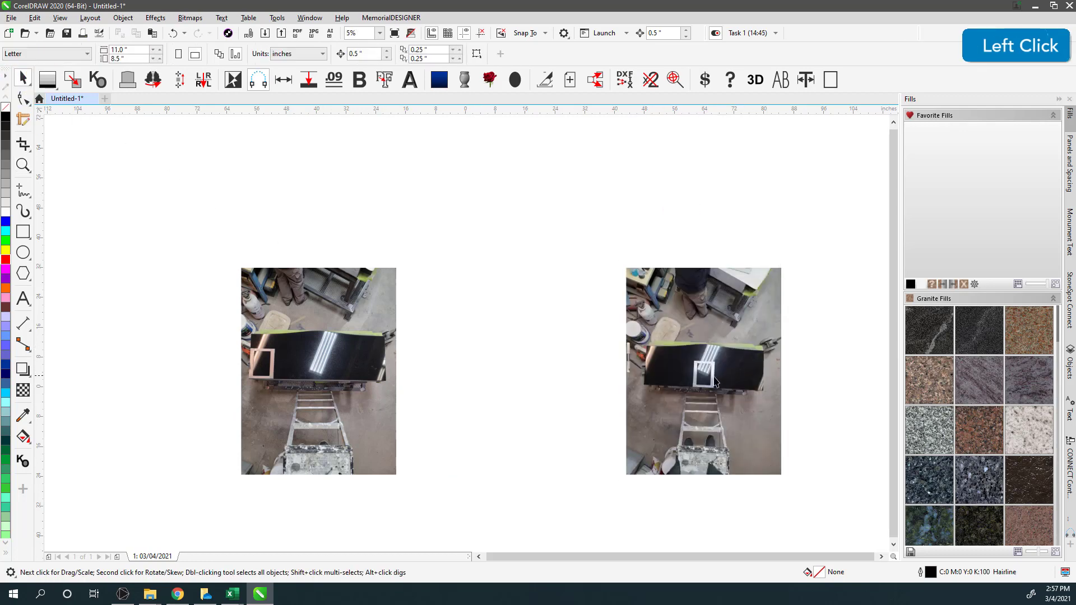
{"action": "scroll", "scroll_direction": "up", "scroll_amount": 3}
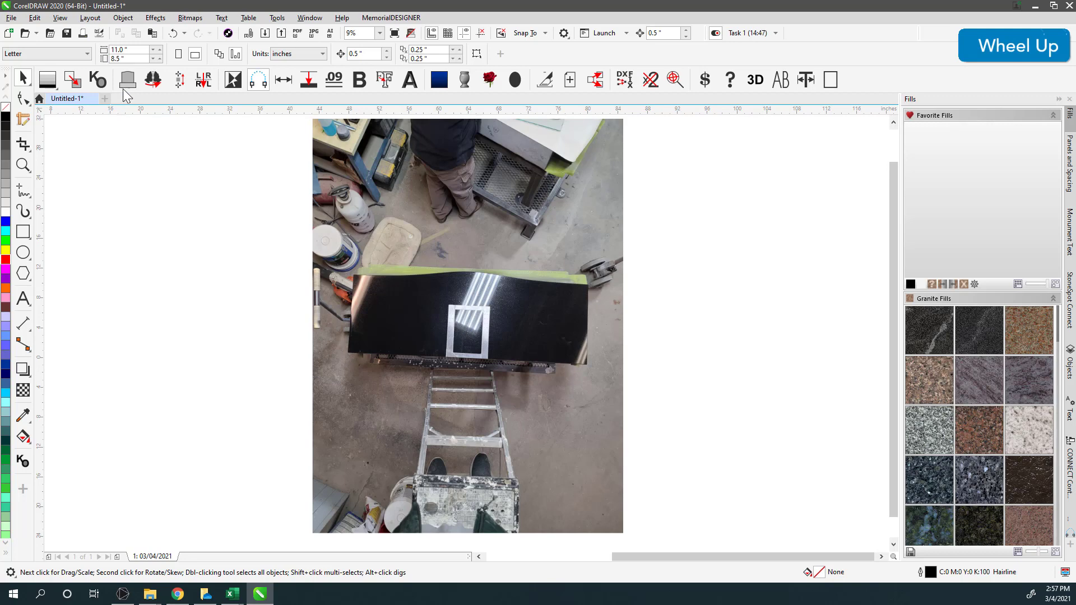
Build a Serp Top shape without base: length 54, height 20.125, top rises 1.875 and 2.
{"action": "left_click", "coordinate": [135, 85]}
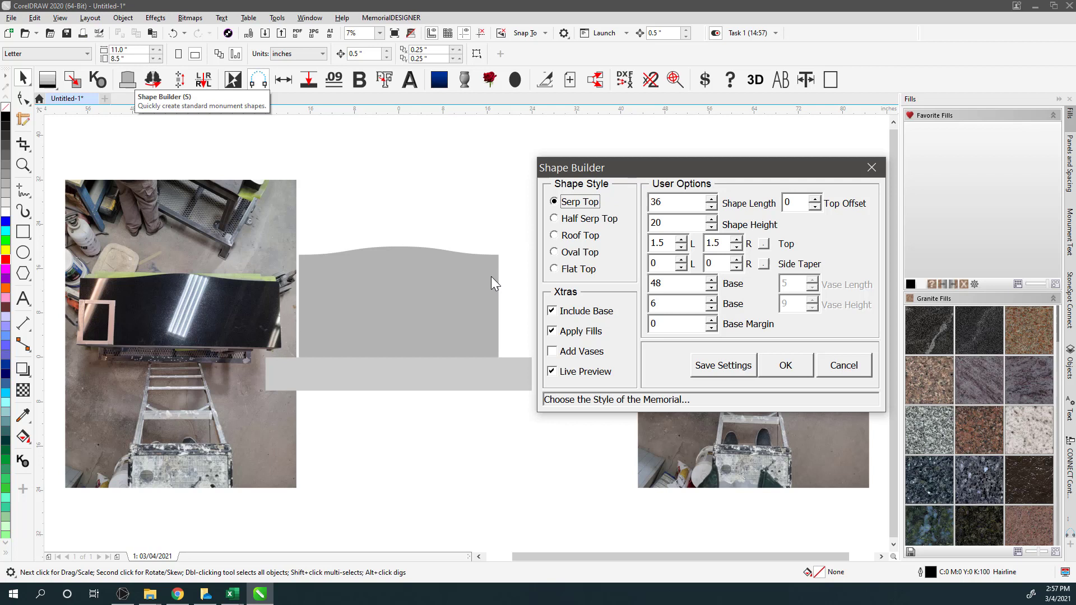
{"action": "left_click", "coordinate": [561, 320]}
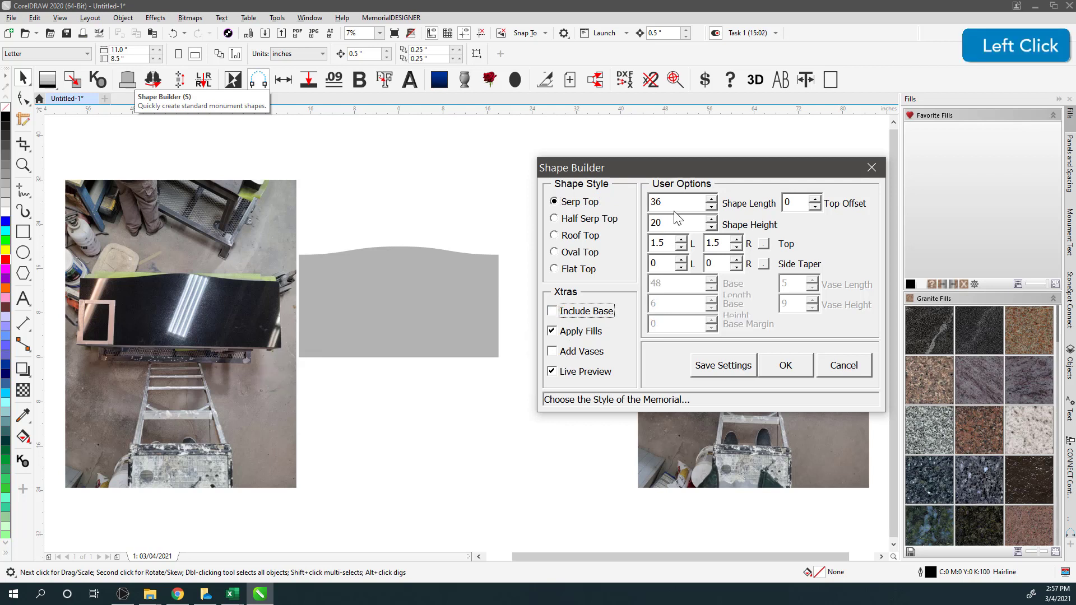
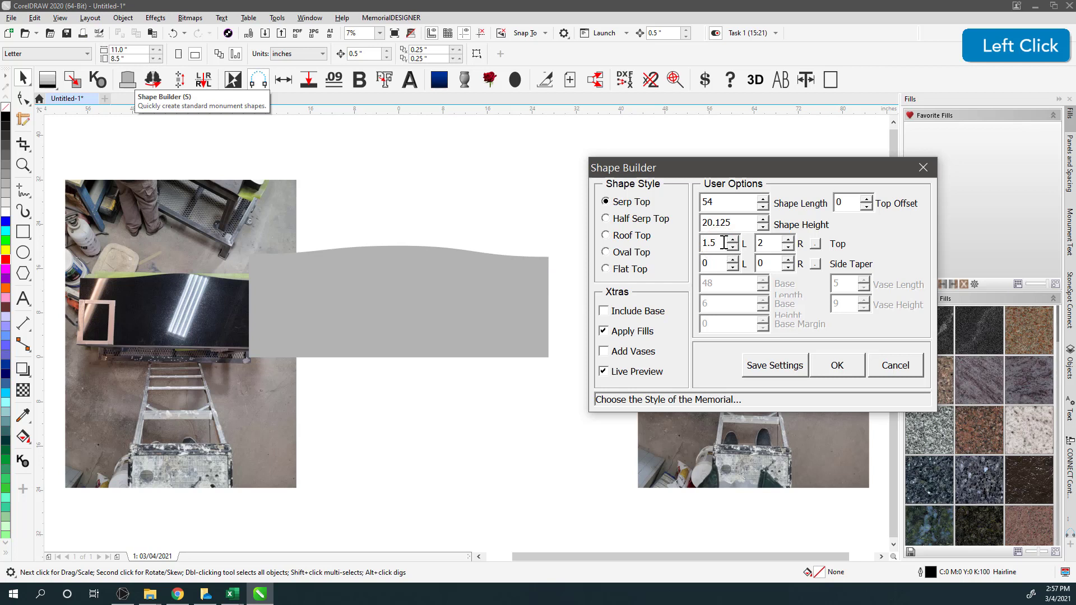
{"action": "key", "text": "1"}
{"action": "key", "text": "5"}
{"action": "key", "text": "BackSpace"}
{"action": "key", "text": "8"}
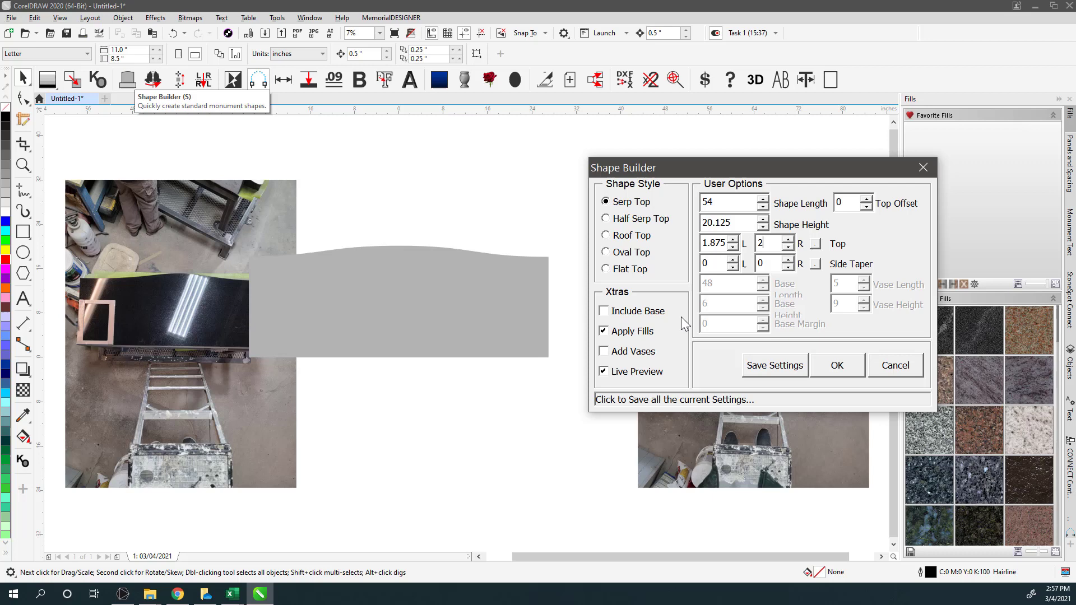
{"action": "left_click", "coordinate": [838, 375]}
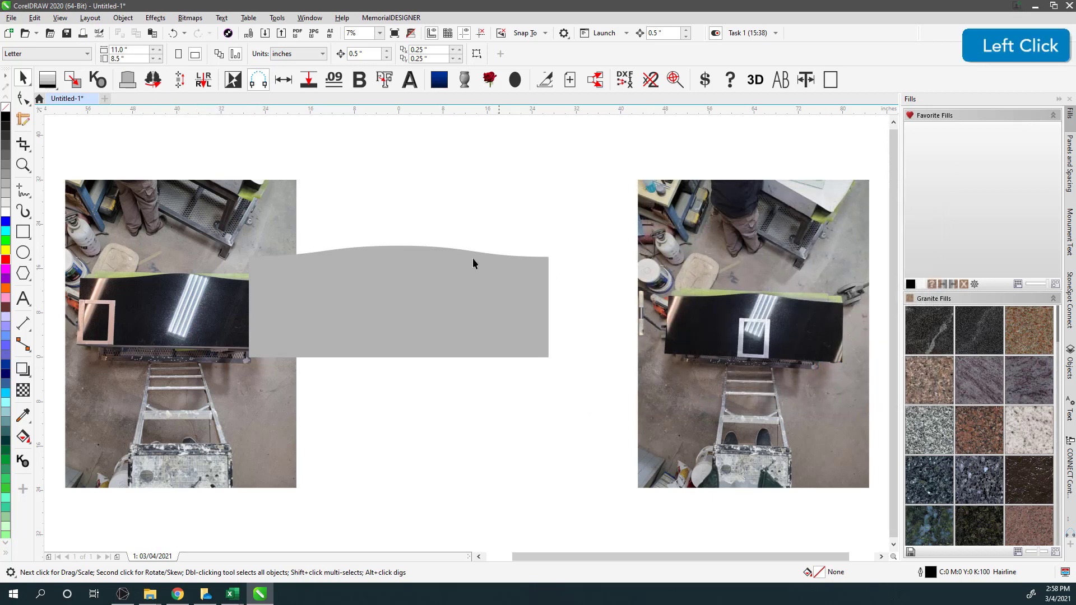
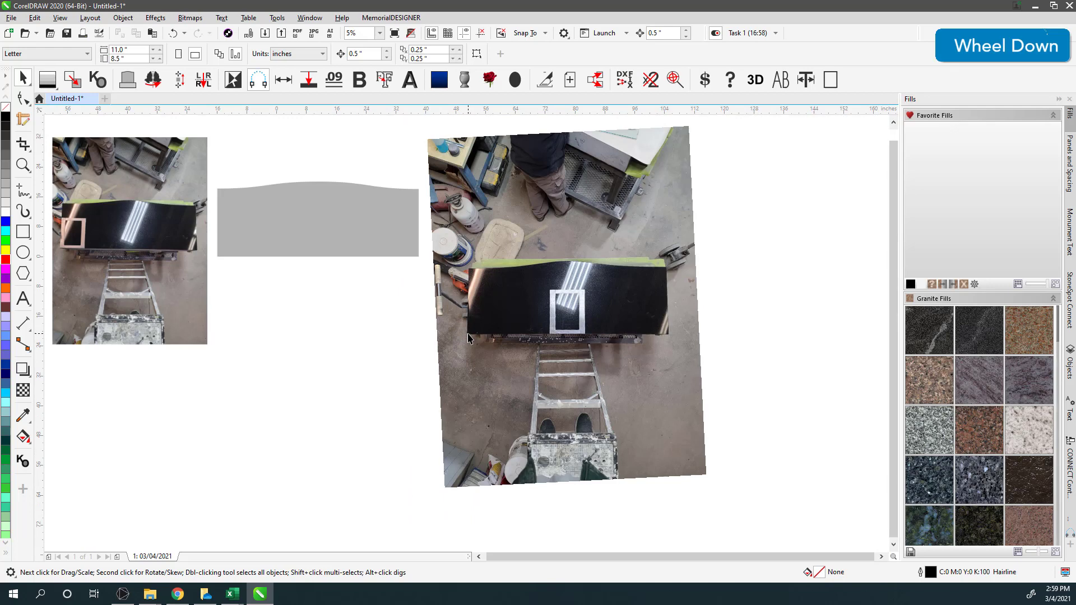
Select the serpentine-top shape lying over the enlarged, straightened stone photo.
{"action": "scroll", "scroll_direction": "down", "scroll_amount": 3}
{"action": "left_click", "coordinate": [472, 338]}
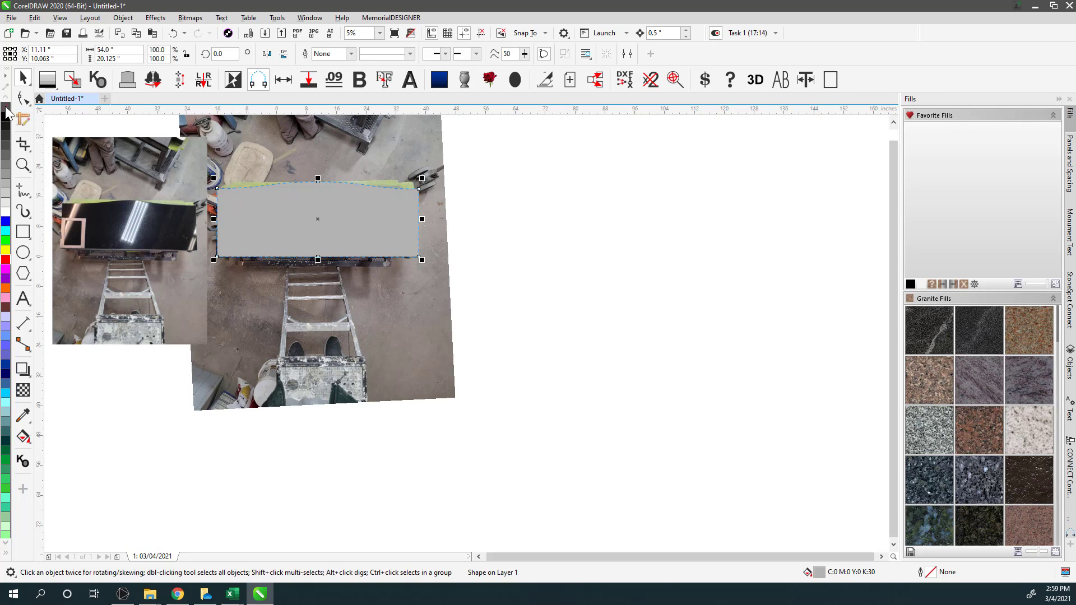
Give the shape no fill and a 1 pt yellow outline, then inspect the stone's top edge.
{"action": "left_click", "coordinate": [12, 113]}
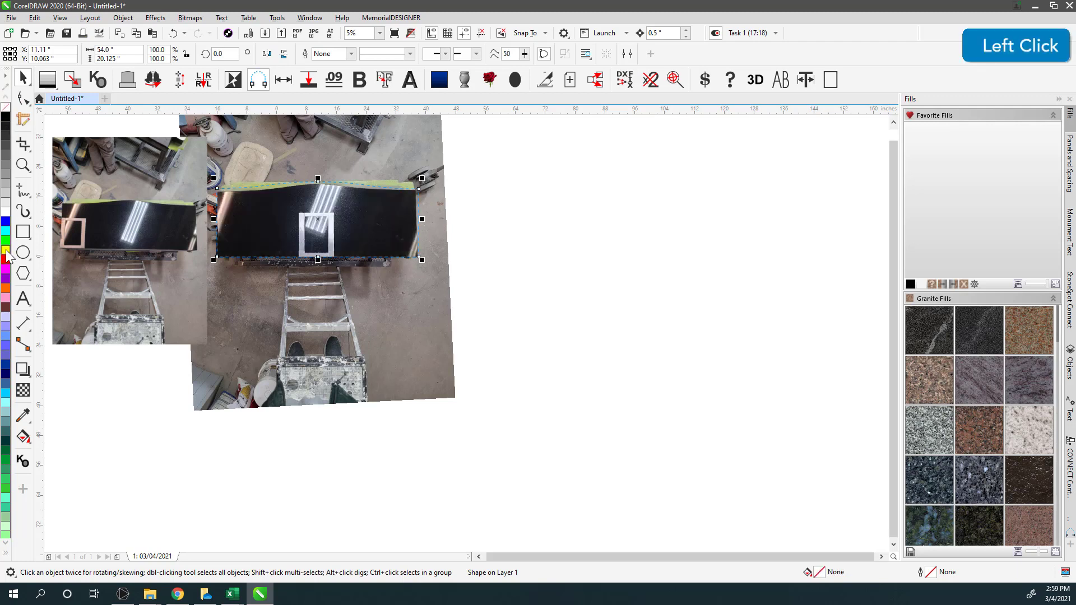
{"action": "right_click", "coordinate": [12, 256]}
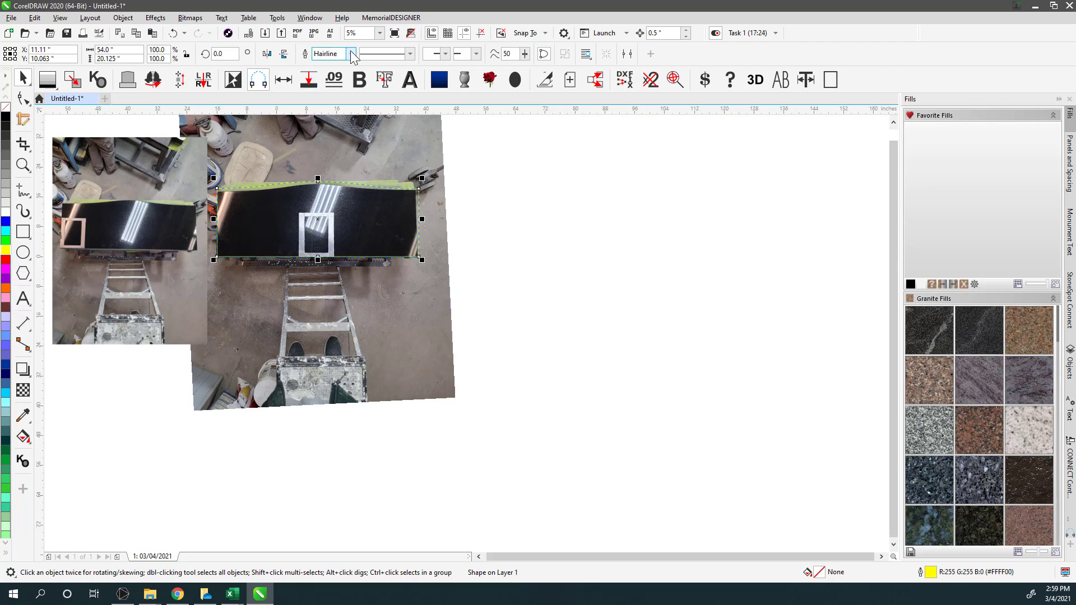
{"action": "left_click", "coordinate": [357, 57]}
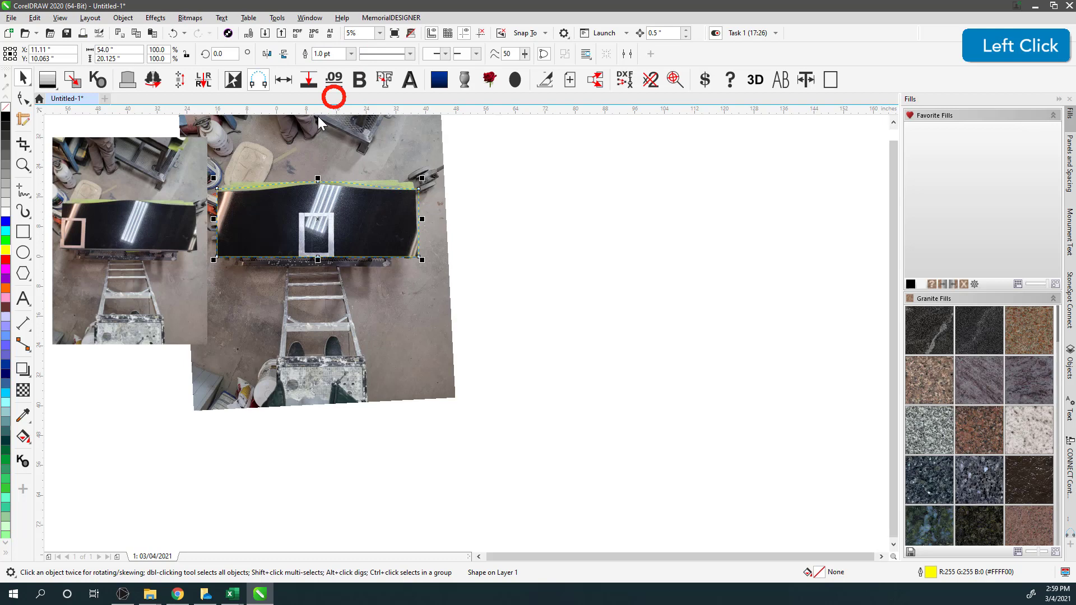
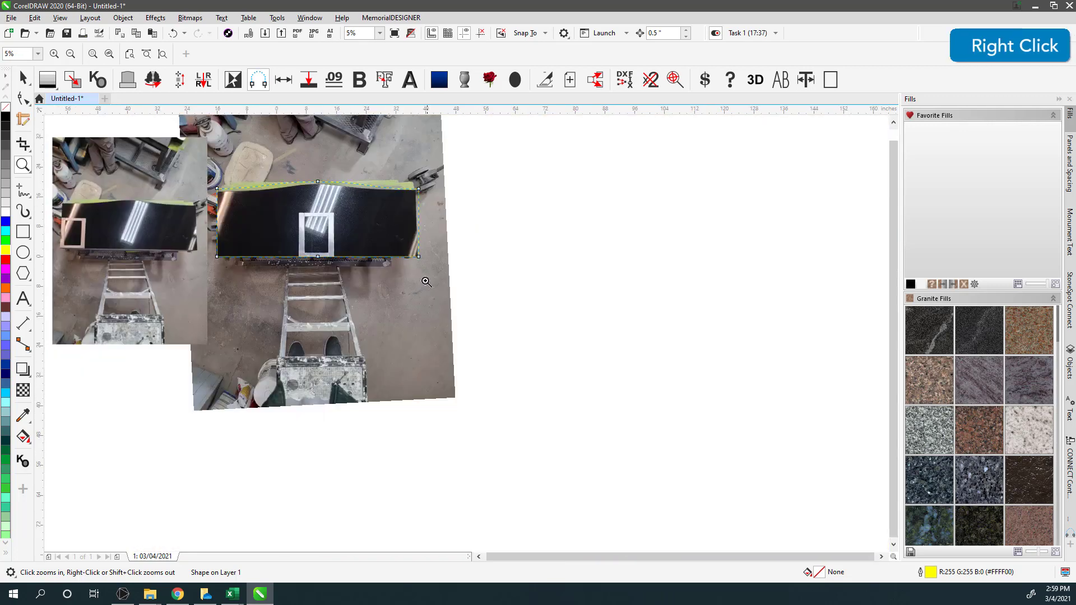
{"action": "left_click", "coordinate": [387, 78]}
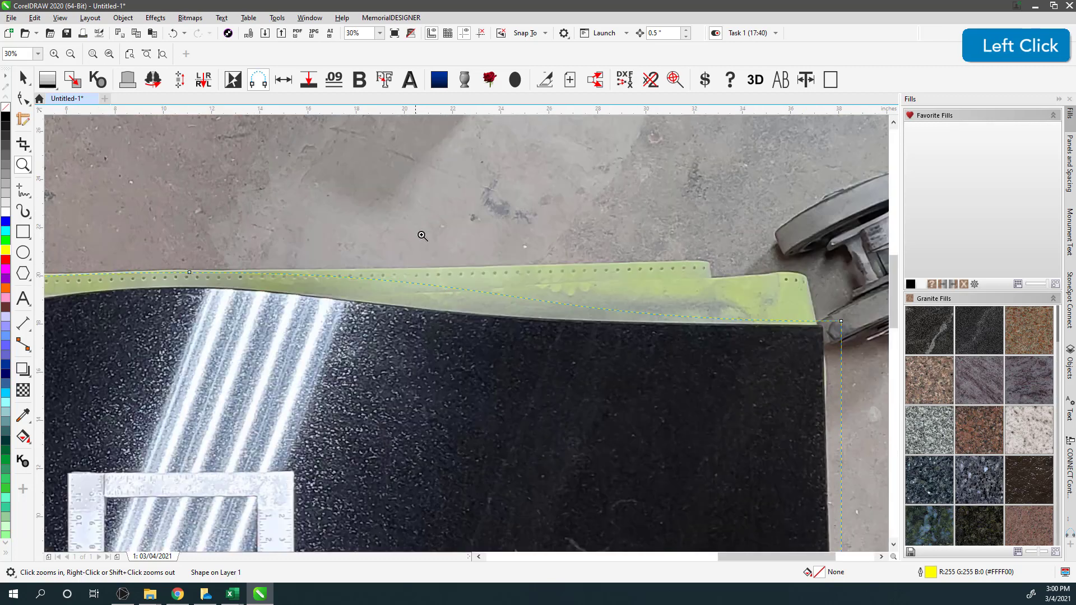
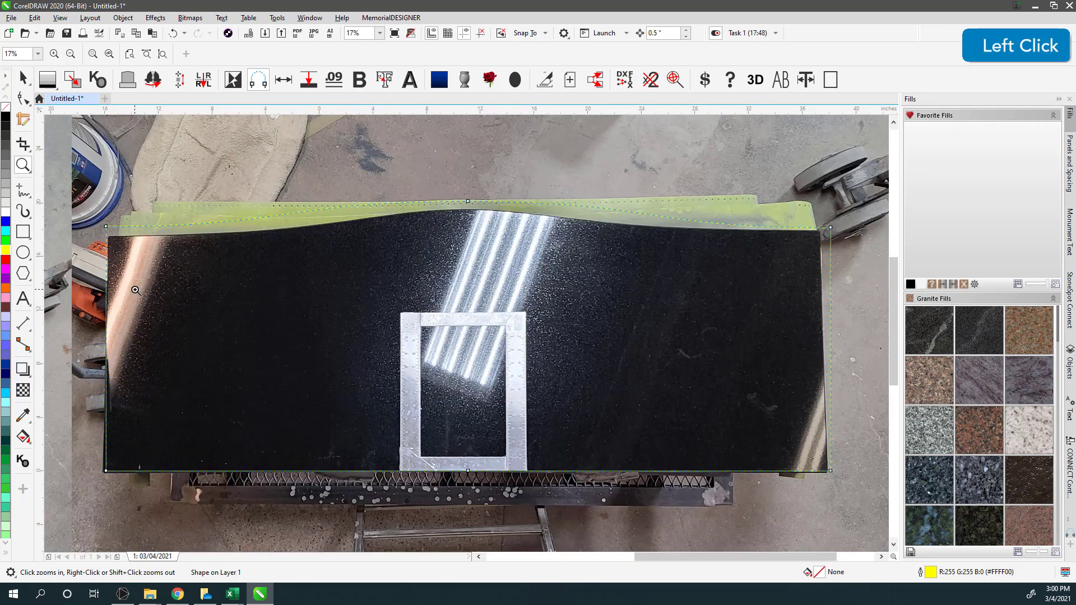
{"action": "left_click", "coordinate": [28, 81]}
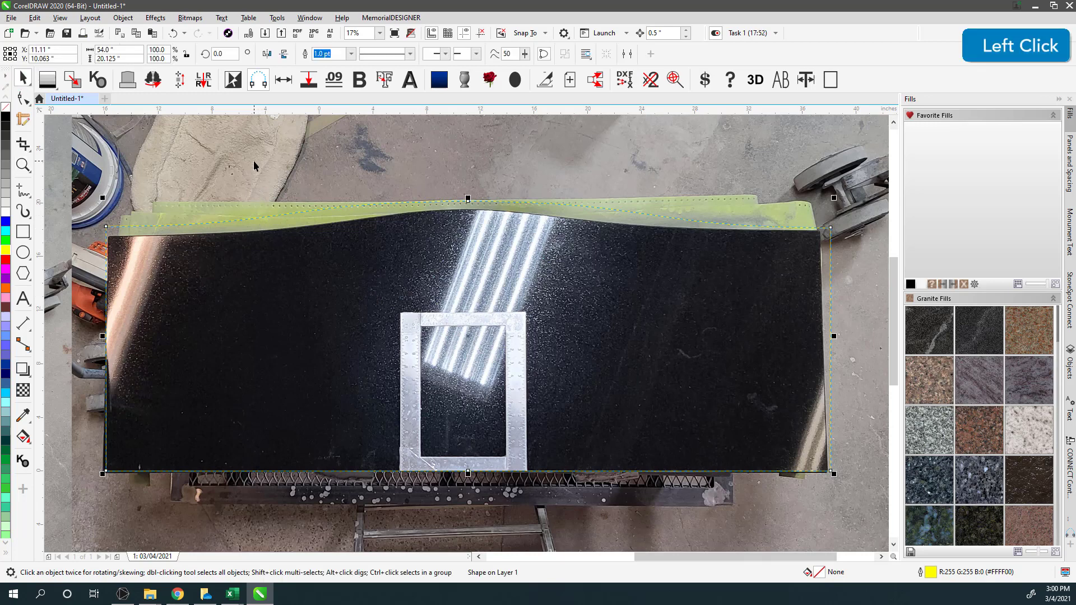
Crop the photo tightly around the stone with a little floor, and select it.
{"action": "scroll", "scroll_direction": "down", "scroll_amount": 3}
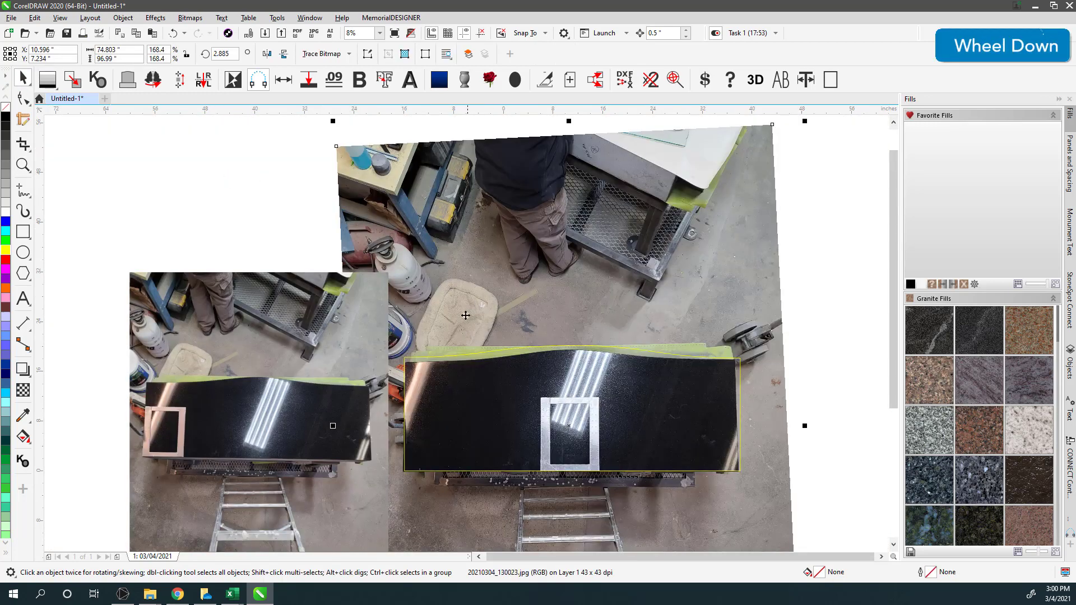
{"action": "left_click", "coordinate": [30, 154]}
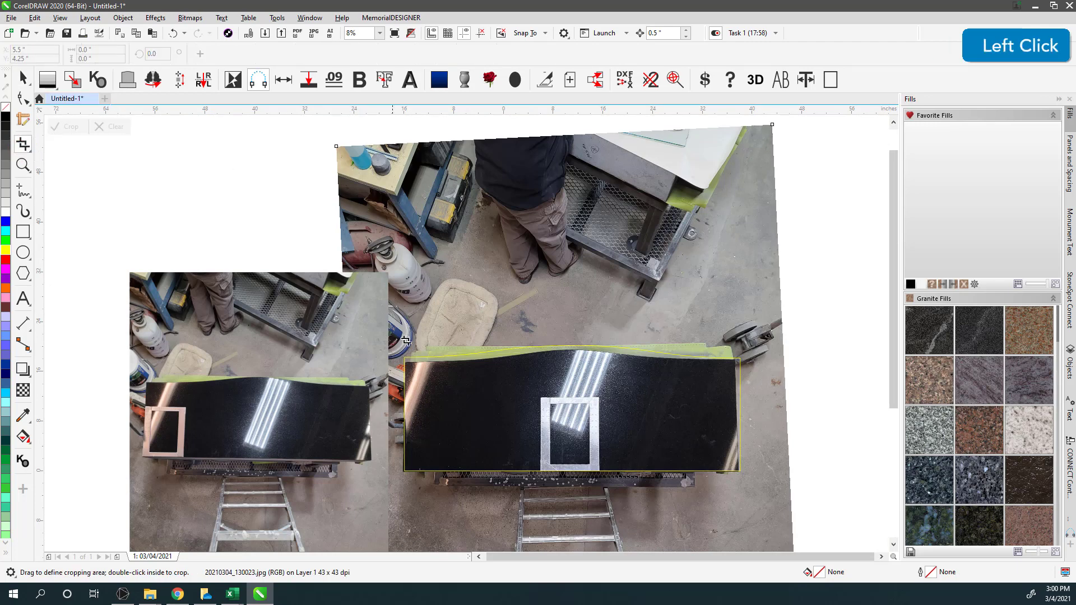
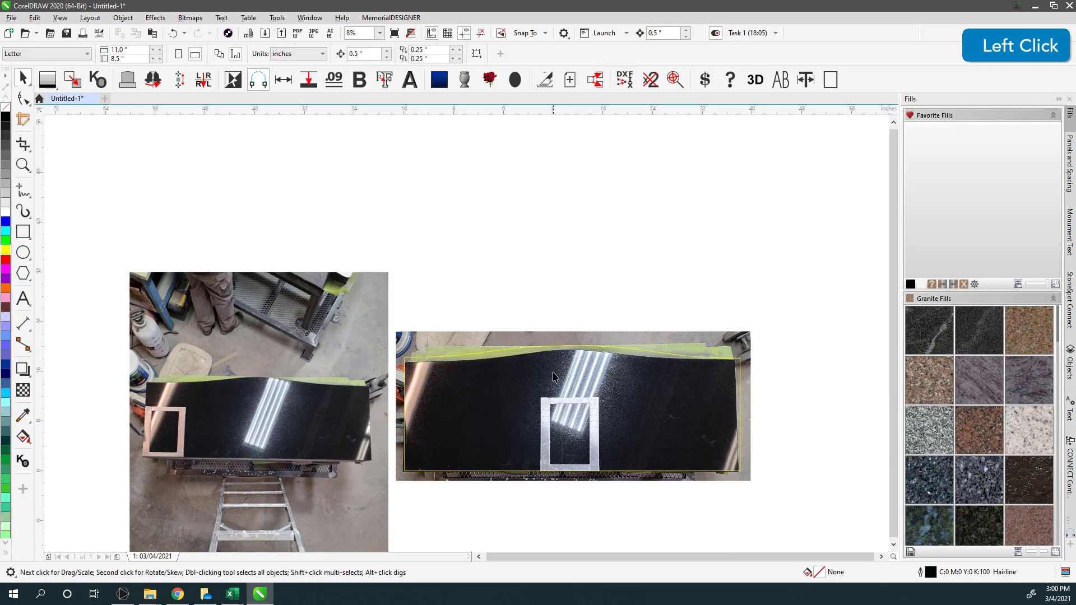
{"action": "scroll", "scroll_direction": "up", "scroll_amount": 3}
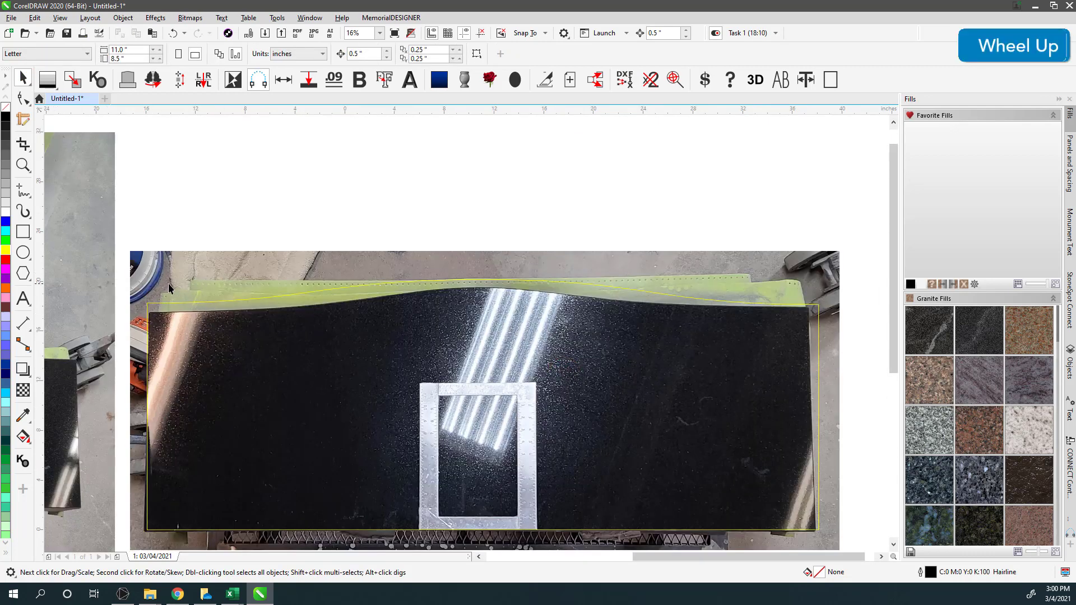
{"action": "left_click", "coordinate": [153, 273]}
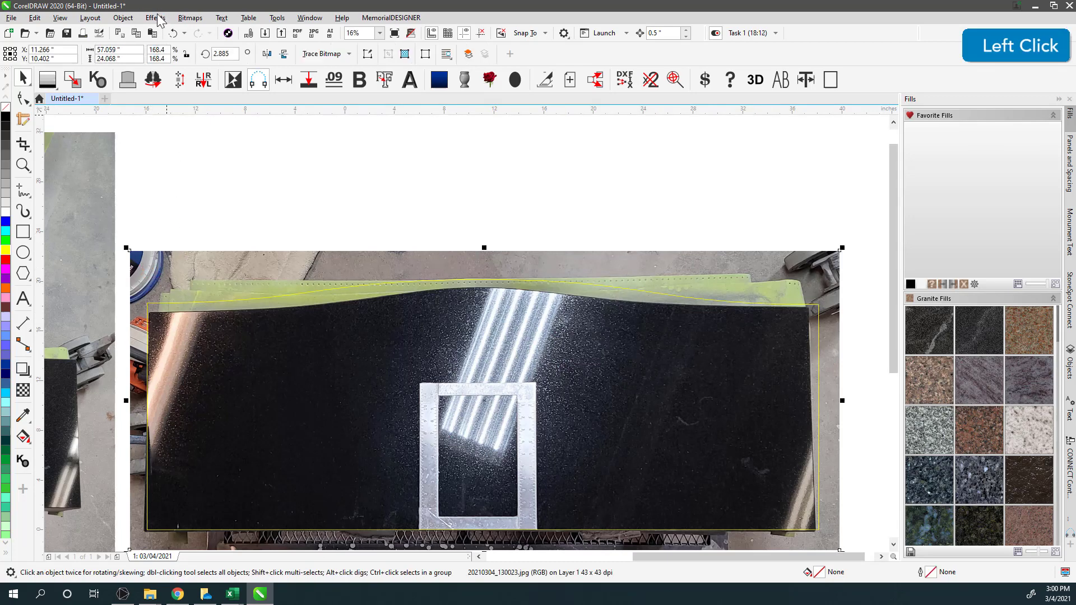
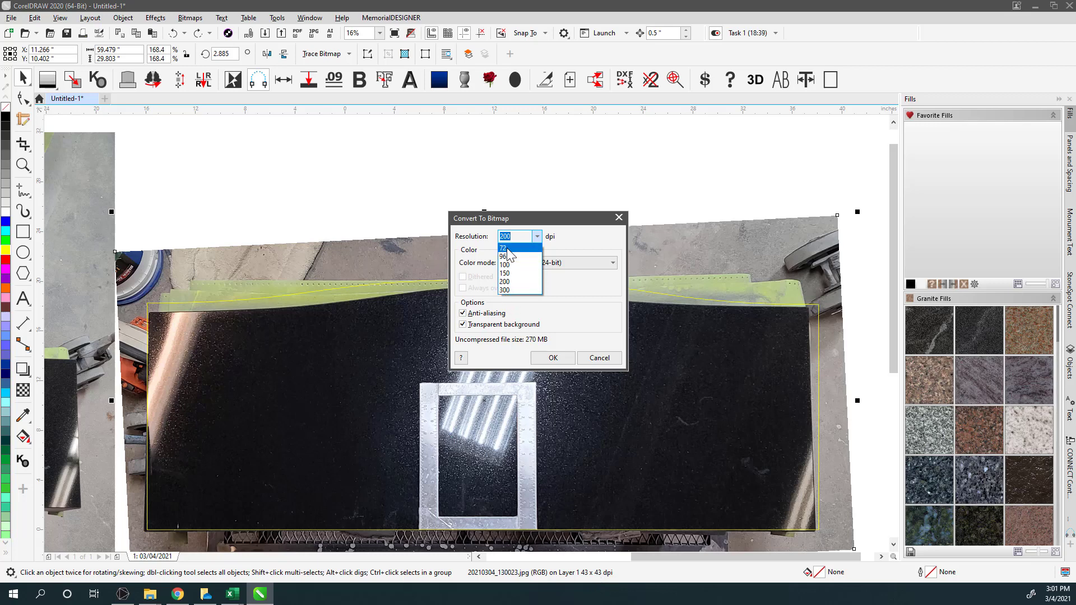
Convert the cropped photo to a 72 dpi bitmap.
{"action": "left_click", "coordinate": [513, 254]}
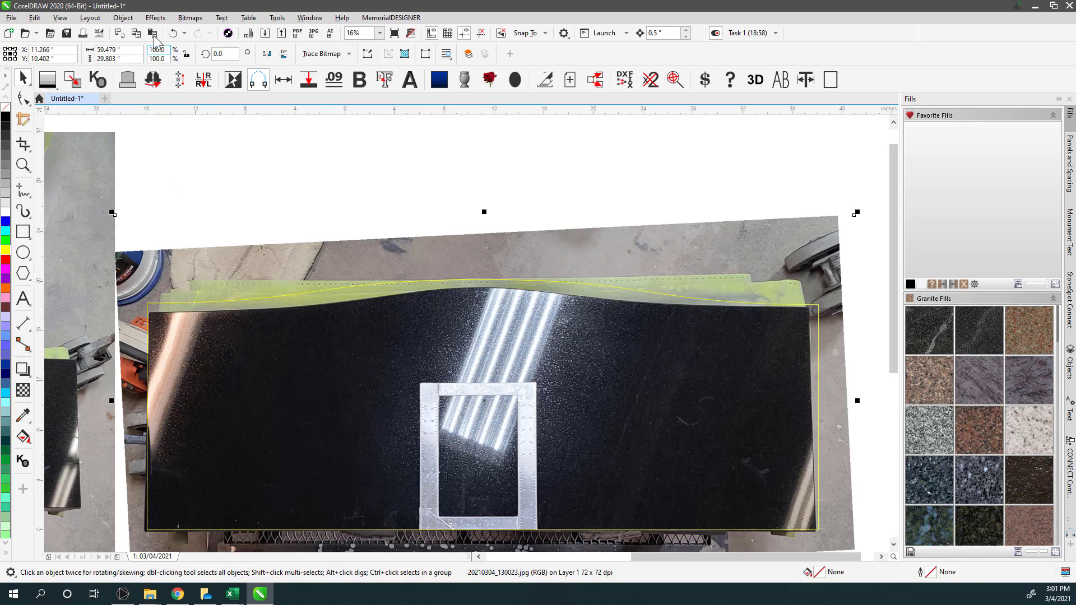
Add a perspective effect to the bitmap and pull a first corner to straighten the stone.
{"action": "left_click", "coordinate": [156, 20]}
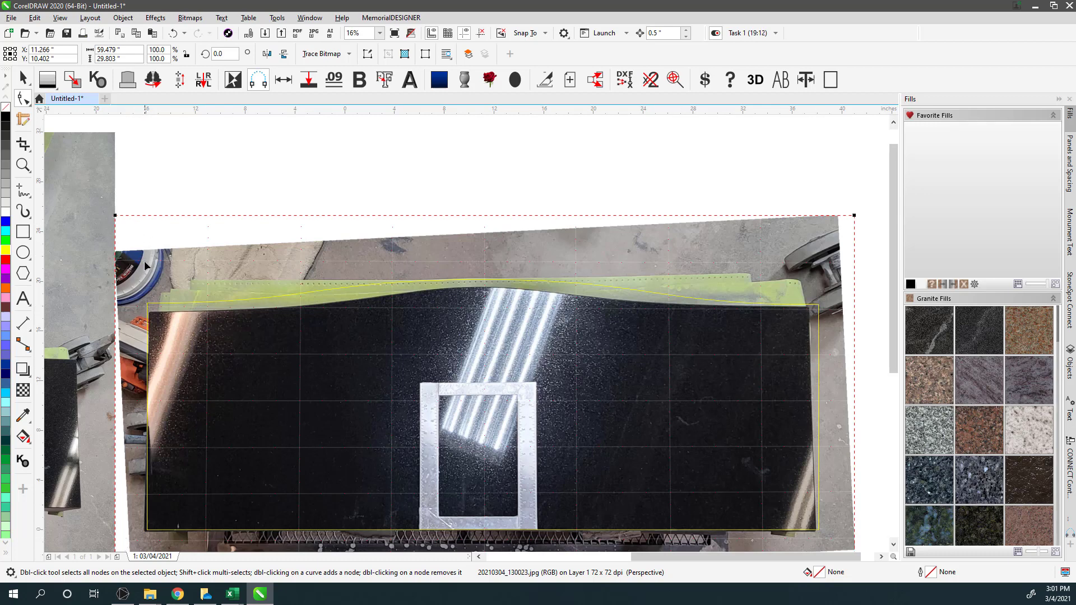
{"action": "scroll", "scroll_direction": "up", "scroll_amount": 3}
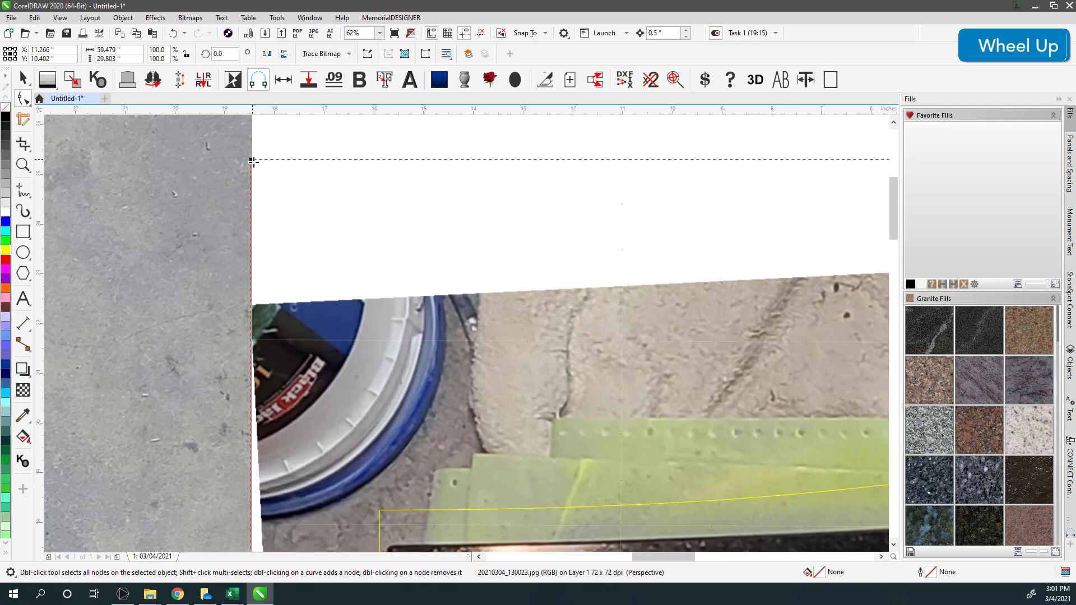
{"action": "left_click", "coordinate": [253, 160]}
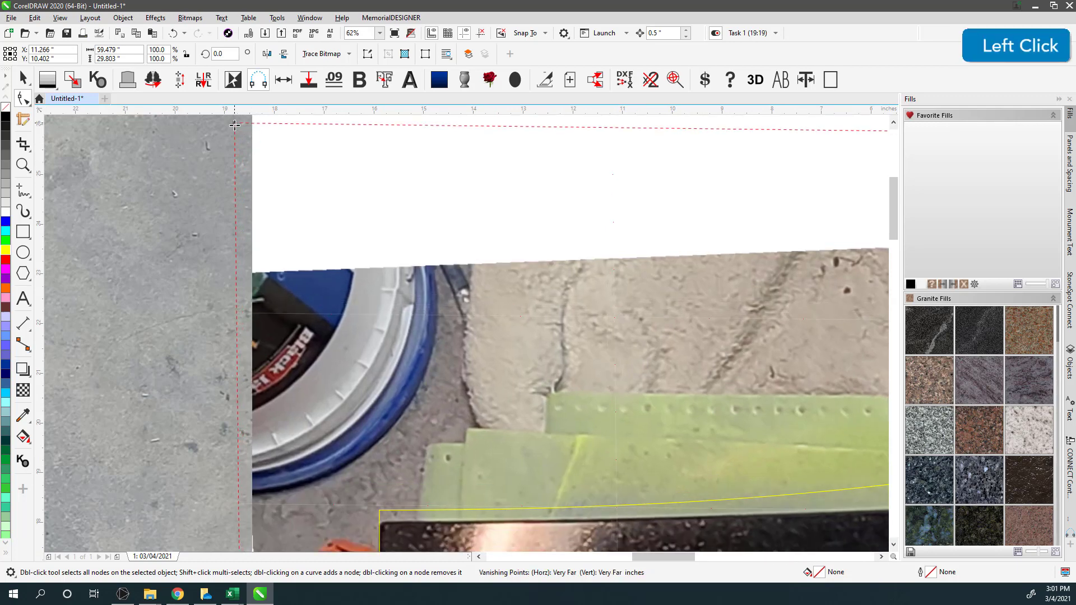
{"action": "scroll", "scroll_direction": "down", "scroll_amount": 3}
{"action": "scroll", "scroll_direction": "up", "scroll_amount": 3}
{"action": "scroll", "scroll_direction": "down", "scroll_amount": 3}
{"action": "scroll", "scroll_direction": "up", "scroll_amount": 3}
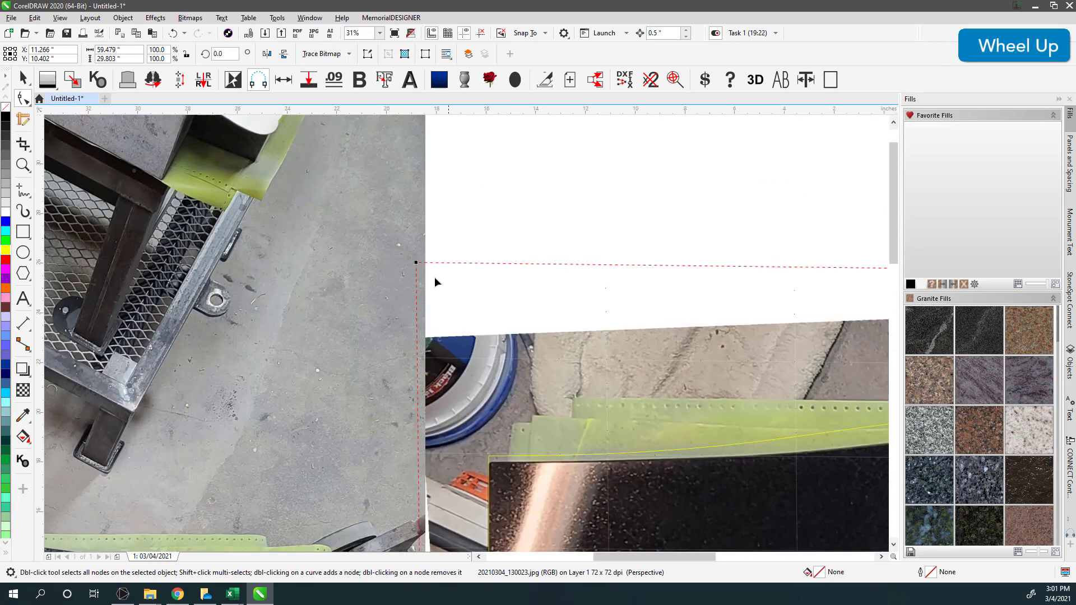
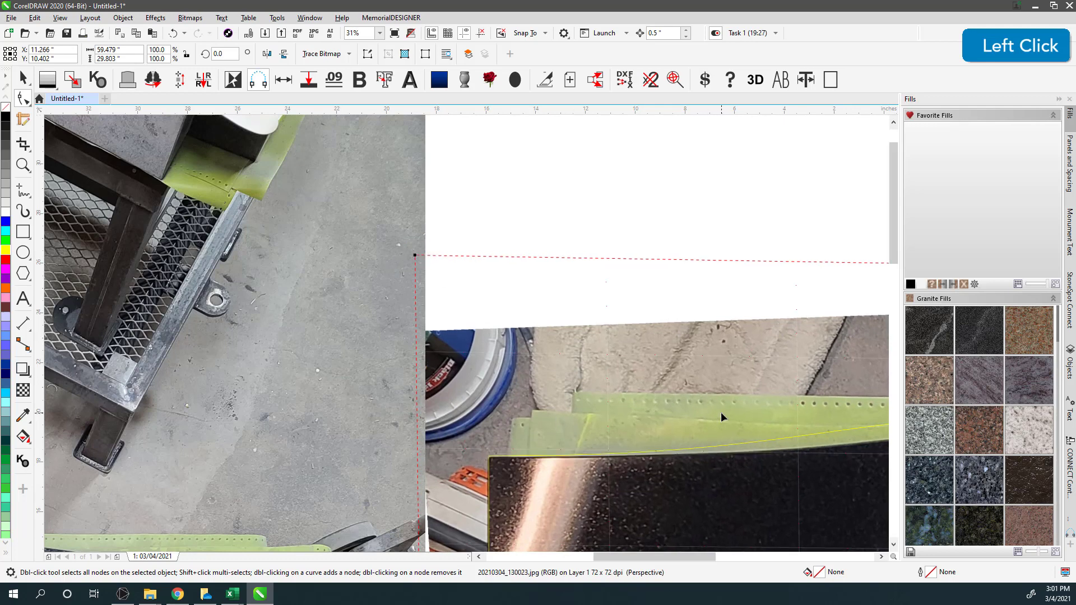
{"action": "scroll", "scroll_direction": "down", "scroll_amount": 3}
{"action": "scroll", "scroll_direction": "up", "scroll_amount": 3}
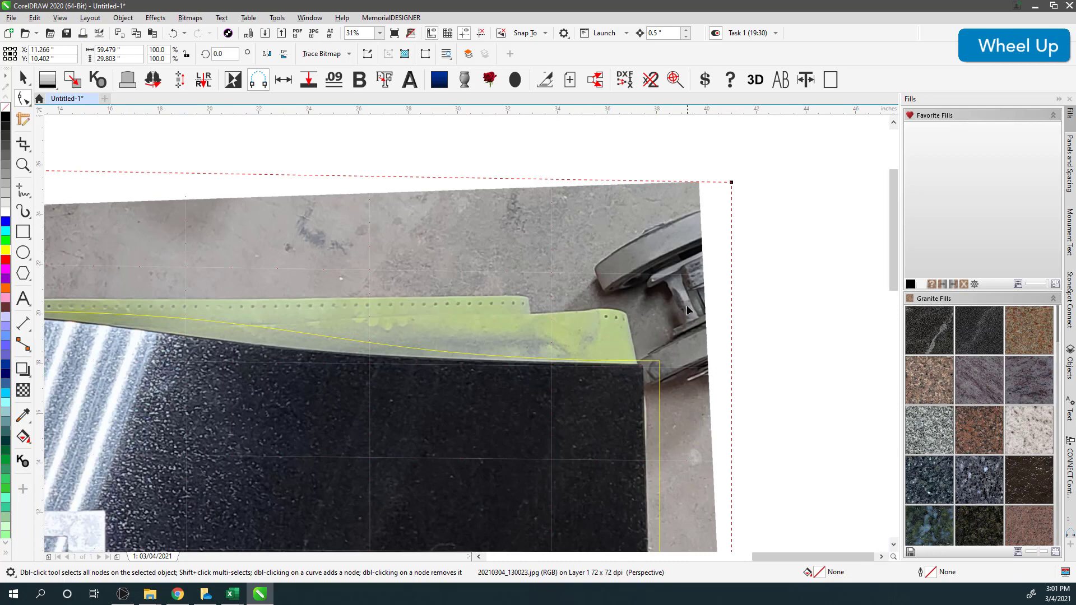
Drag the top-right, bottom-left and top-left perspective corners to square up the stone.
{"action": "left_click", "coordinate": [739, 181]}
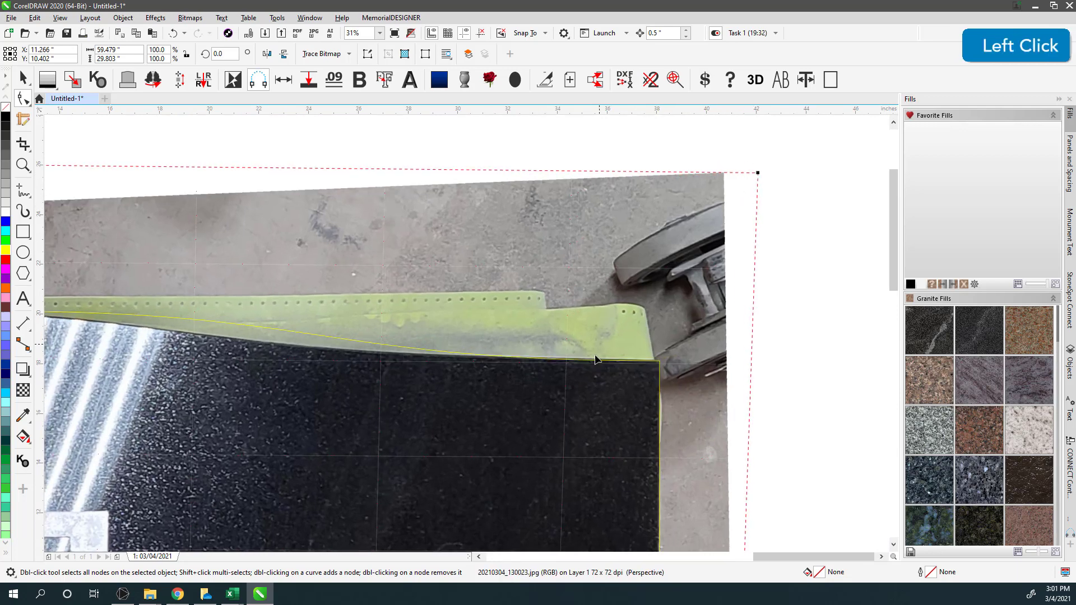
{"action": "scroll", "scroll_direction": "down", "scroll_amount": 3}
{"action": "scroll", "scroll_direction": "up", "scroll_amount": 3}
{"action": "left_click", "coordinate": [517, 417]}
{"action": "scroll", "scroll_direction": "down", "scroll_amount": 3}
{"action": "scroll", "scroll_direction": "up", "scroll_amount": 3}
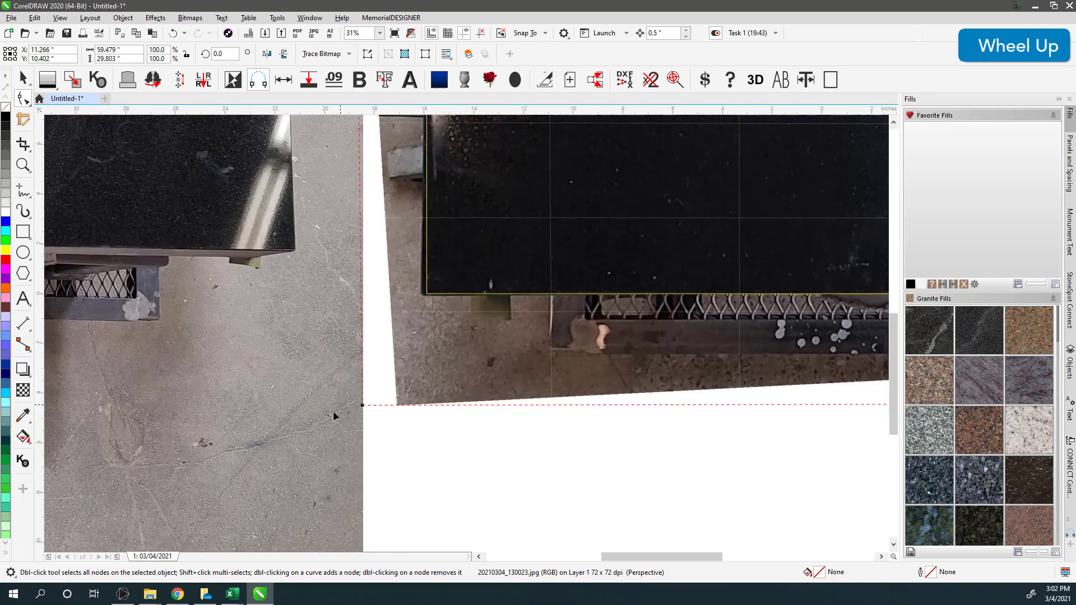
{"action": "left_click", "coordinate": [366, 407]}
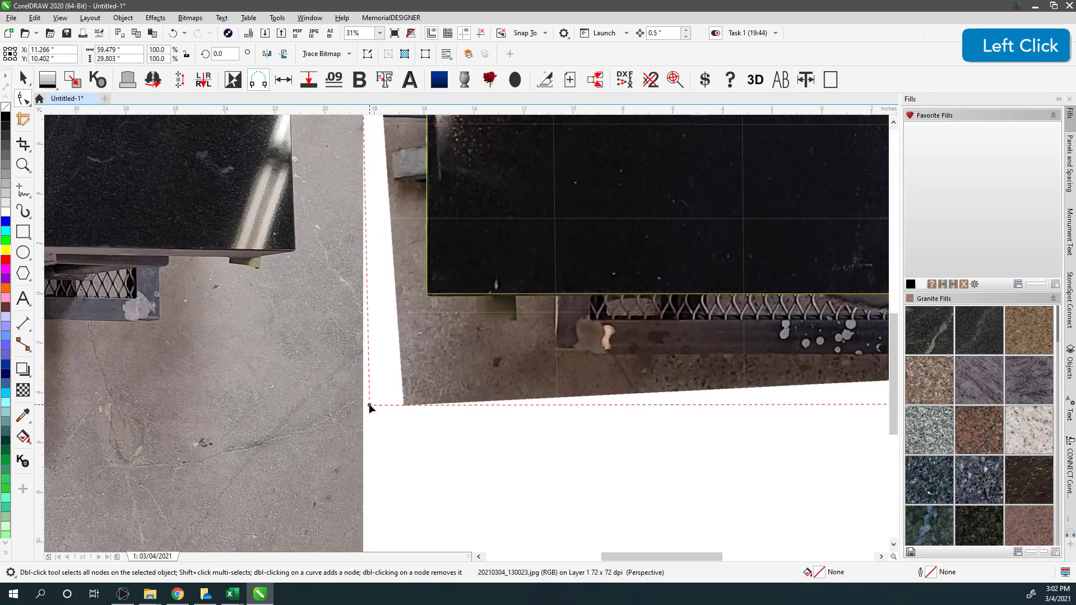
{"action": "scroll", "scroll_direction": "down", "scroll_amount": 3}
{"action": "left_click", "coordinate": [433, 269]}
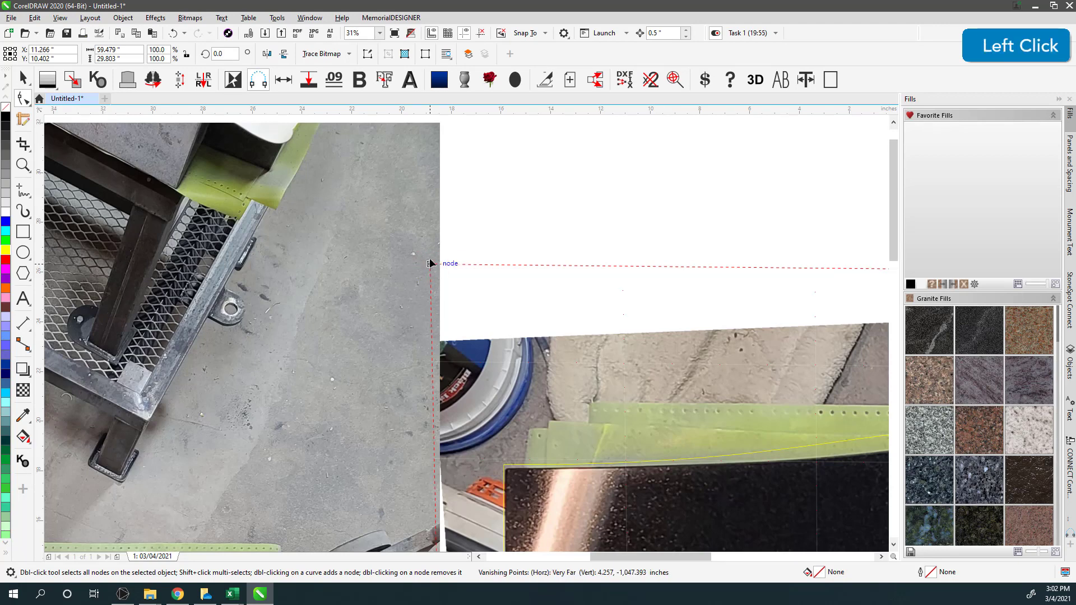
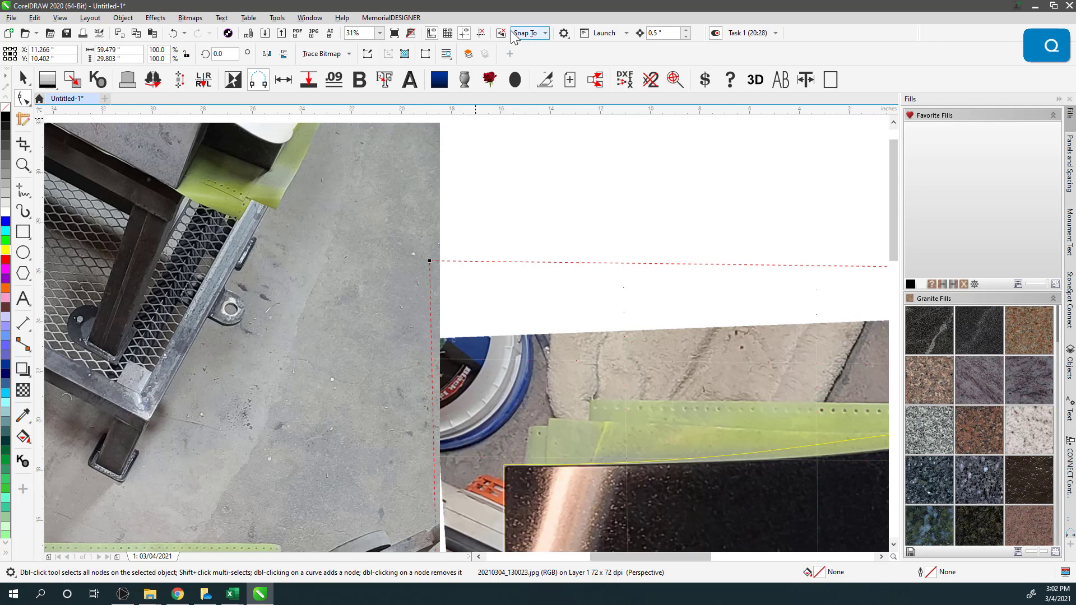
{"action": "left_click", "coordinate": [509, 40]}
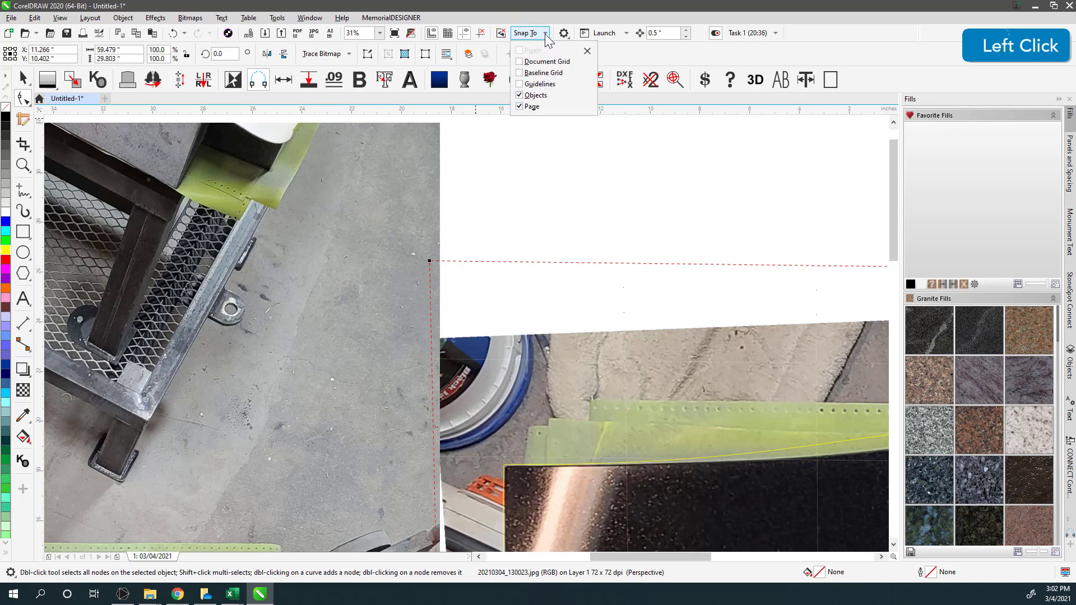
{"action": "left_click", "coordinate": [543, 24]}
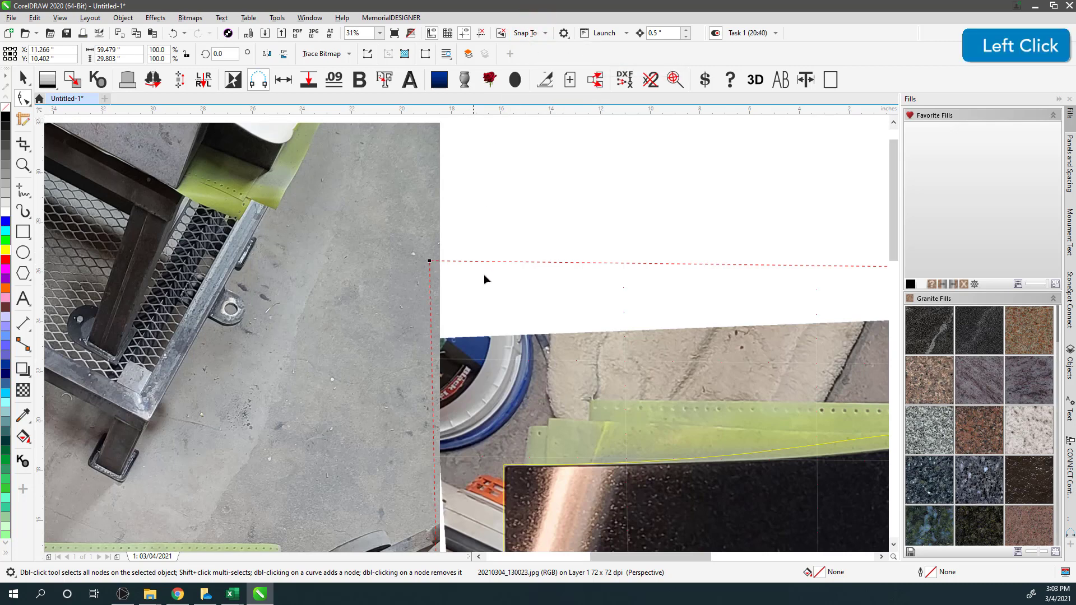
Pull the top-right perspective corner until the stone's right edge sits vertical, zooming to check.
{"action": "scroll", "scroll_direction": "down", "scroll_amount": 3}
{"action": "scroll", "scroll_direction": "up", "scroll_amount": 3}
{"action": "scroll", "scroll_direction": "down", "scroll_amount": 3}
{"action": "scroll", "scroll_direction": "up", "scroll_amount": 3}
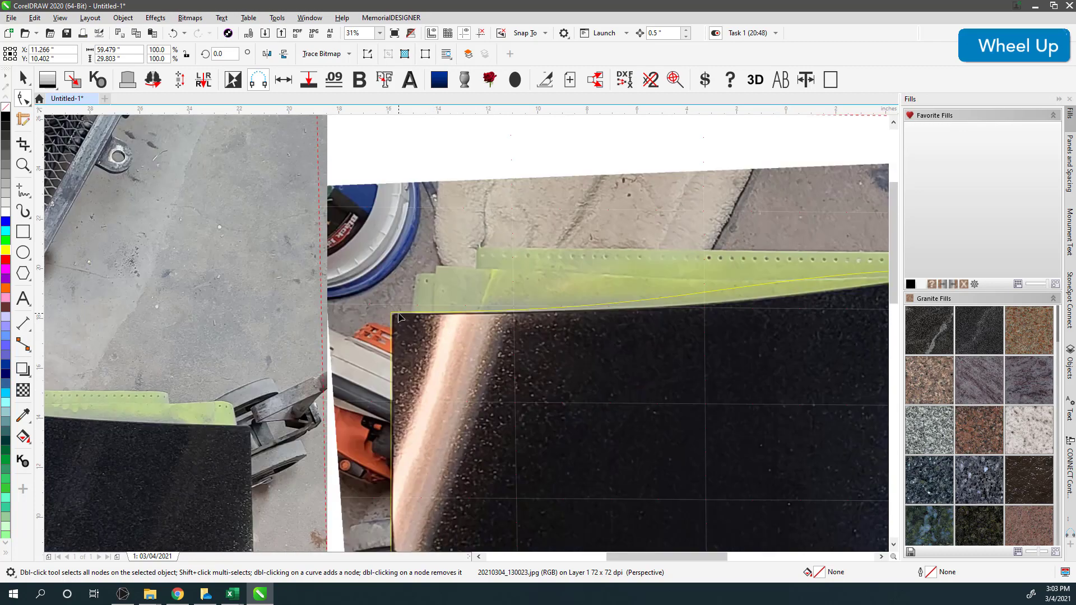
{"action": "scroll", "scroll_direction": "down", "scroll_amount": 3}
{"action": "scroll", "scroll_direction": "down", "scroll_amount": 3}
{"action": "scroll", "scroll_direction": "up", "scroll_amount": 3}
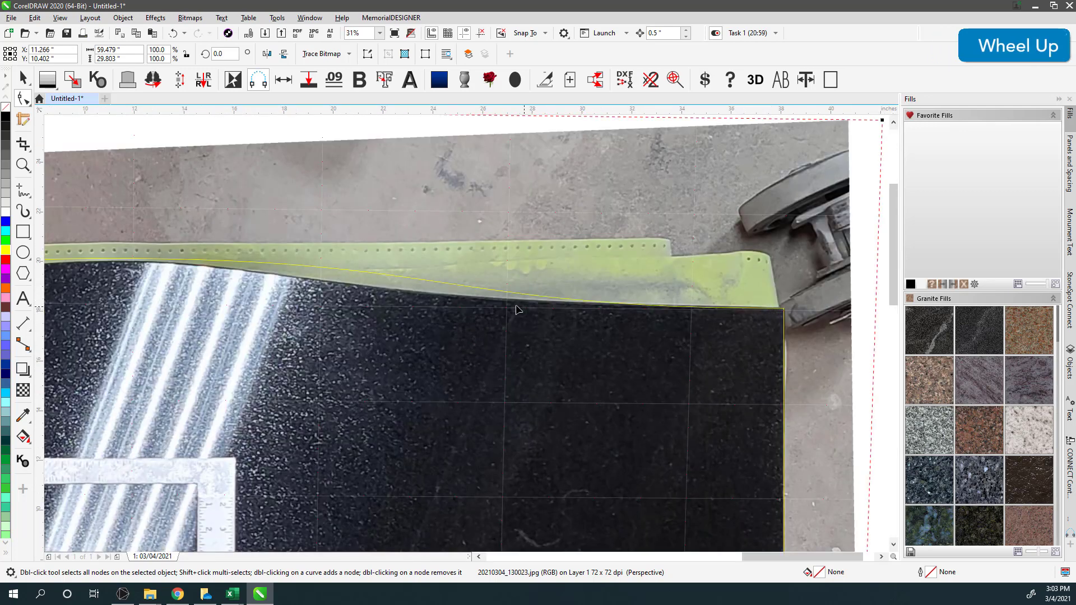
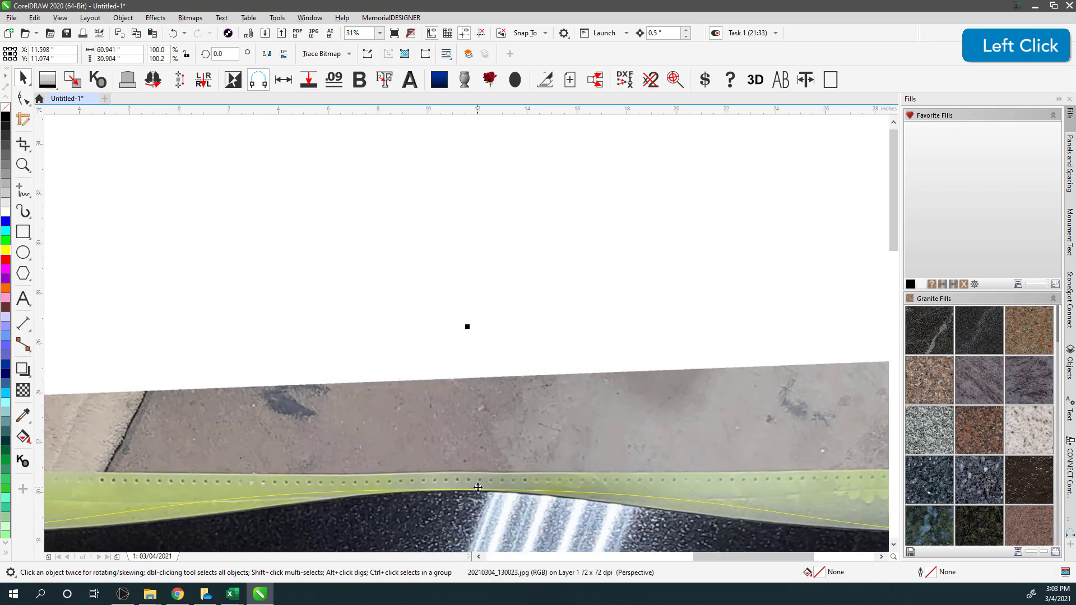
{"action": "scroll", "scroll_direction": "down", "scroll_amount": 3}
{"action": "scroll", "scroll_direction": "up", "scroll_amount": 3}
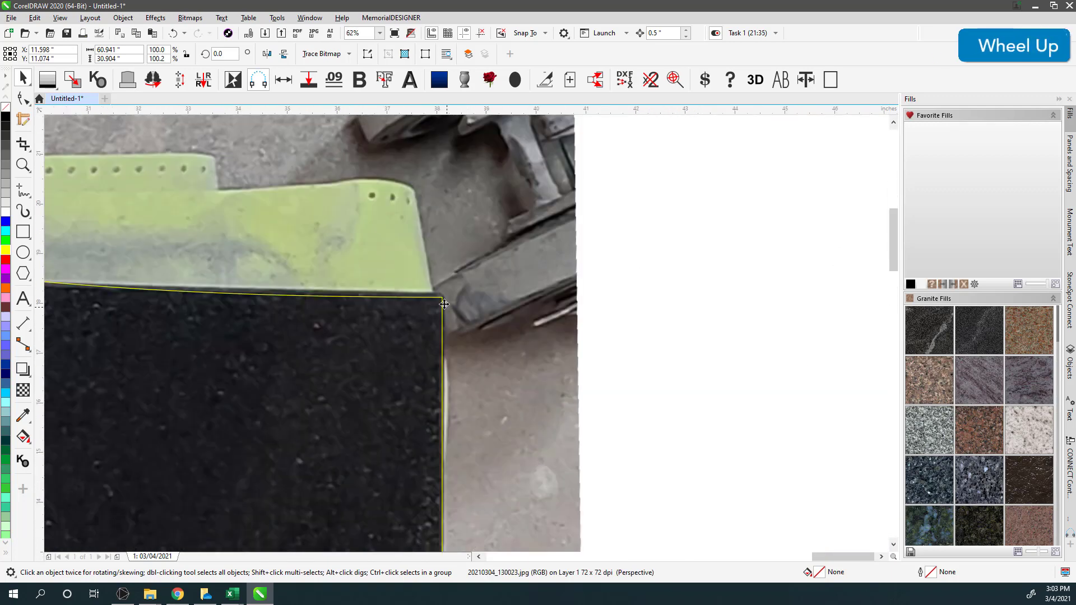
{"action": "scroll", "scroll_direction": "down", "scroll_amount": 3}
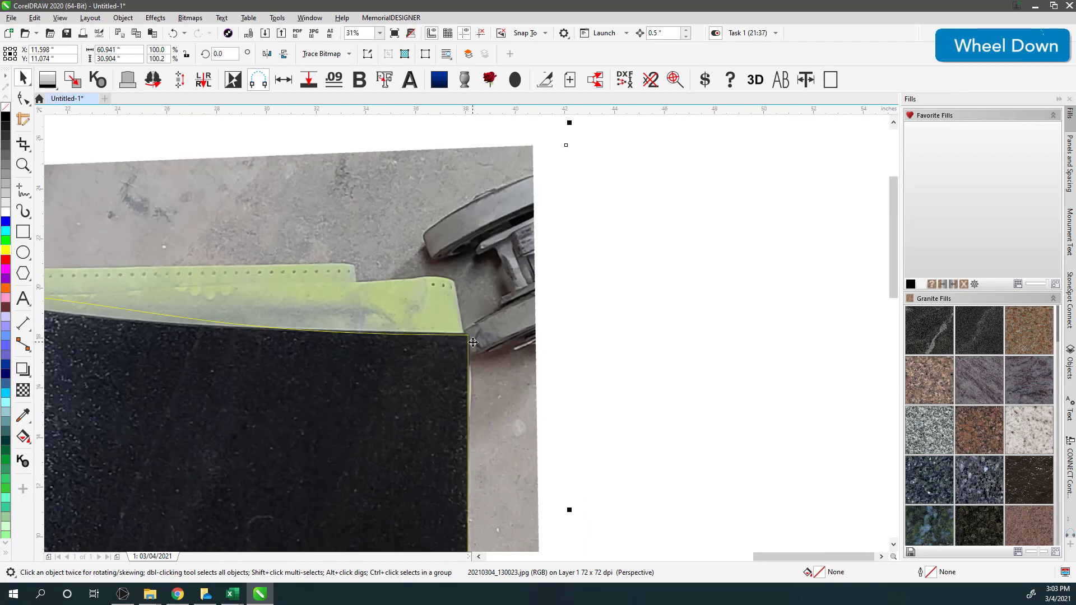
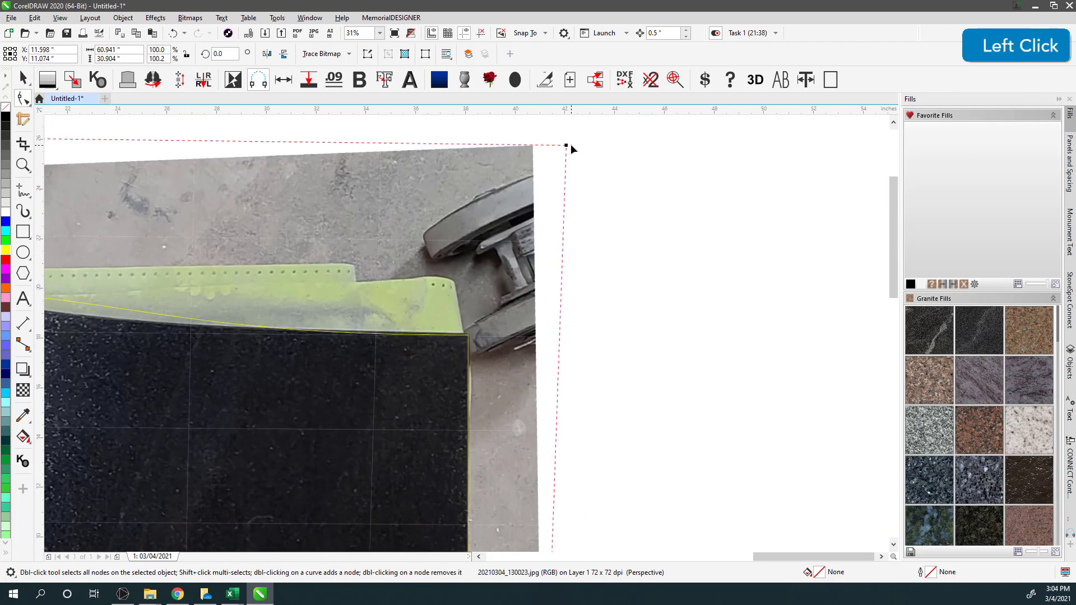
{"action": "key", "text": "q"}
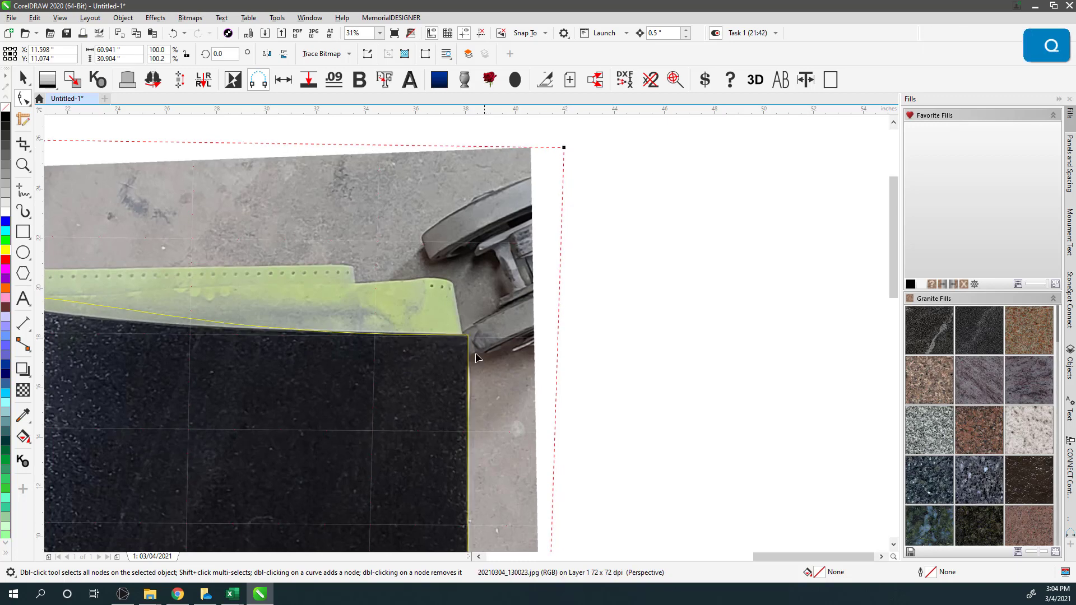
{"action": "scroll", "scroll_direction": "down", "scroll_amount": 3}
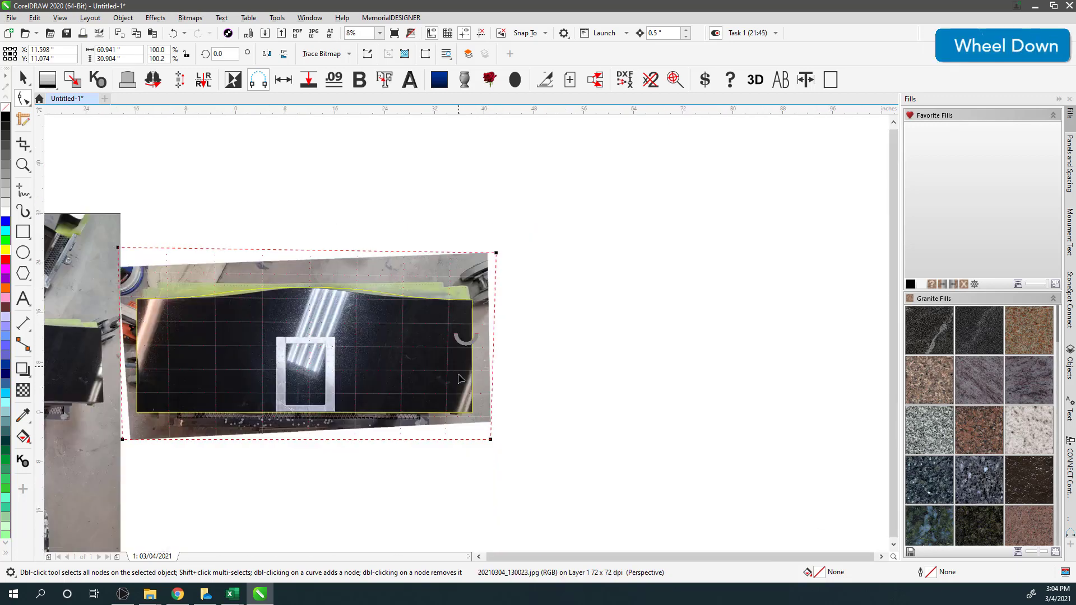
Inspect the corrected corners and zoom to the measuring square to draw a rectangle beside it.
{"action": "scroll", "scroll_direction": "up", "scroll_amount": 3}
{"action": "scroll", "scroll_direction": "down", "scroll_amount": 3}
{"action": "key", "text": "q"}
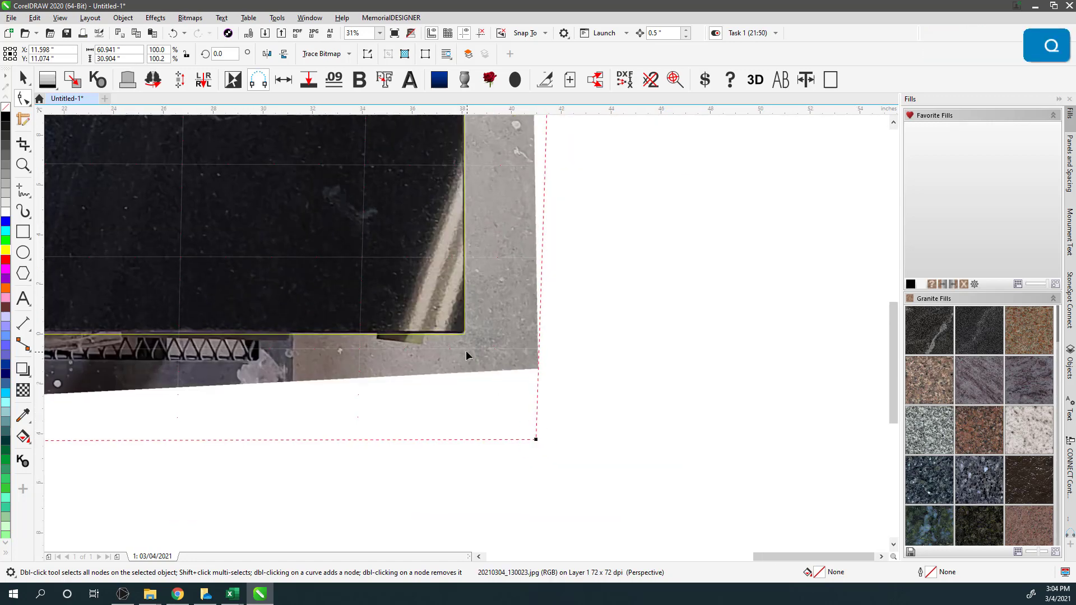
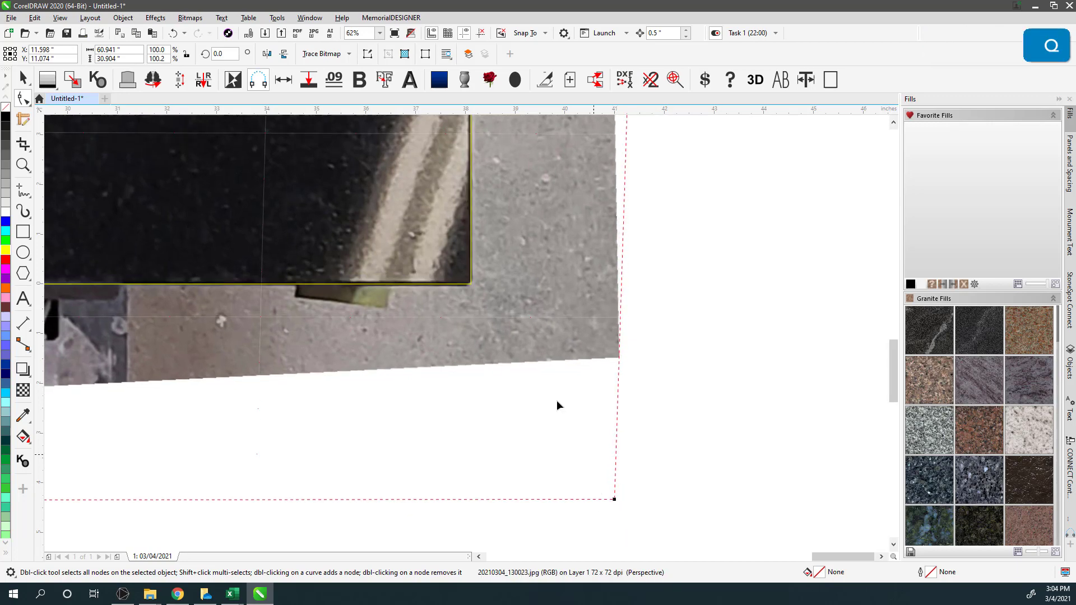
{"action": "scroll", "scroll_direction": "down", "scroll_amount": 3}
{"action": "scroll", "scroll_direction": "up", "scroll_amount": 3}
{"action": "scroll", "scroll_direction": "down", "scroll_amount": 3}
{"action": "scroll", "scroll_direction": "up", "scroll_amount": 3}
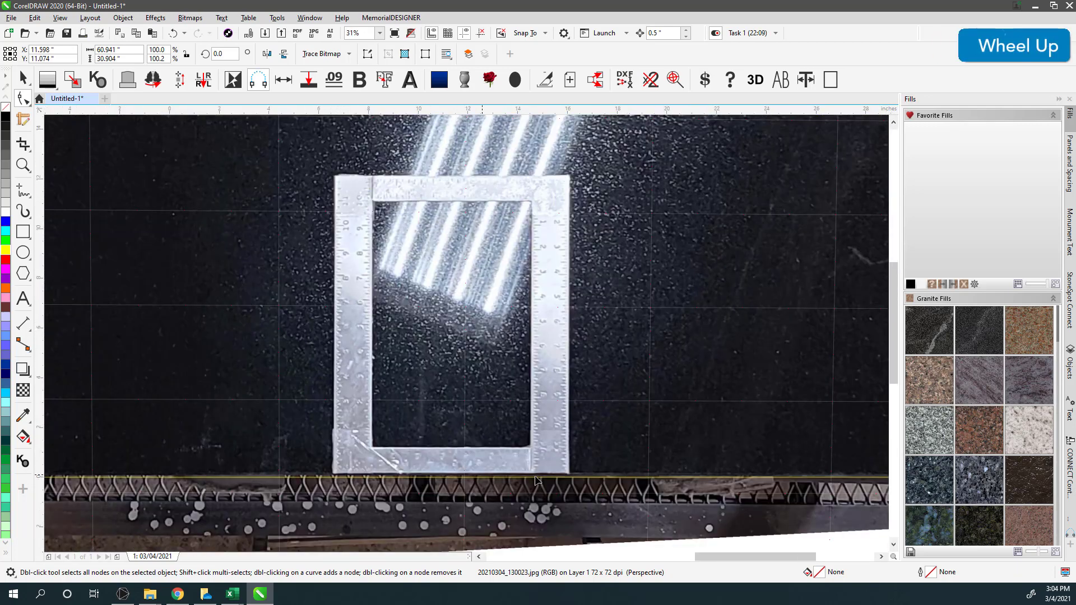
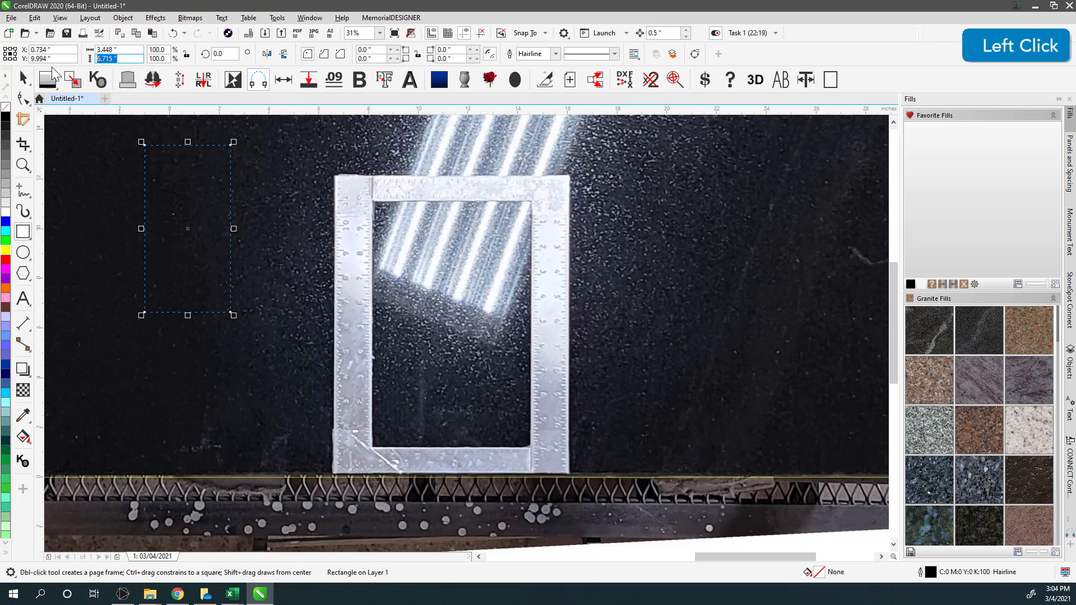
Size the rectangle 9.5 by 12 inches with a 1 pt yellow outline.
{"action": "key", "text": "1"}
{"action": "key", "text": "2"}
{"action": "key", "text": "shift+Tab"}
{"action": "key", "text": "Return"}
{"action": "left_click", "coordinate": [26, 86]}
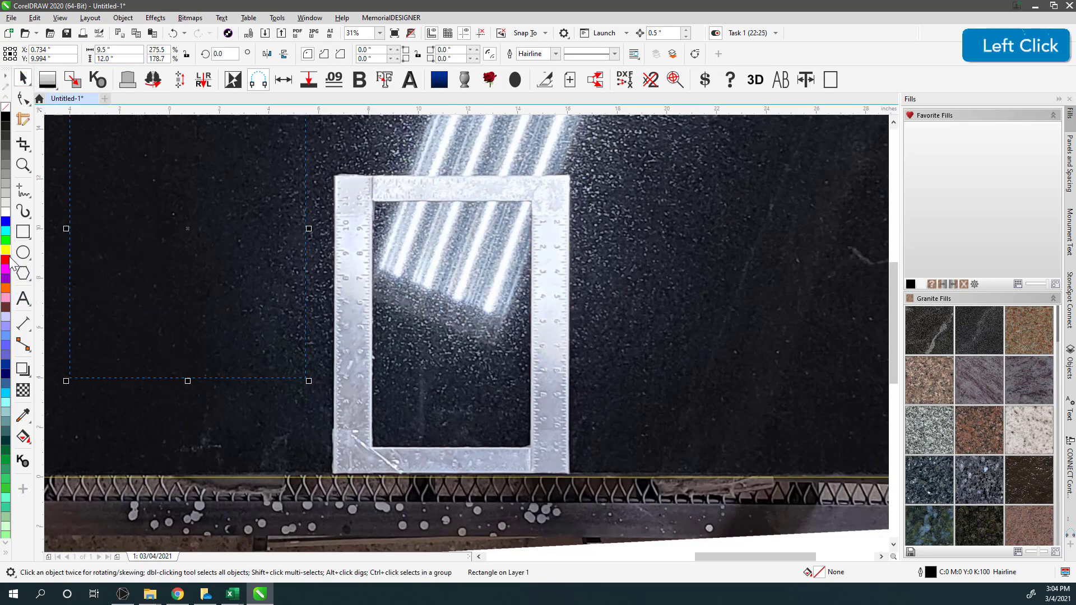
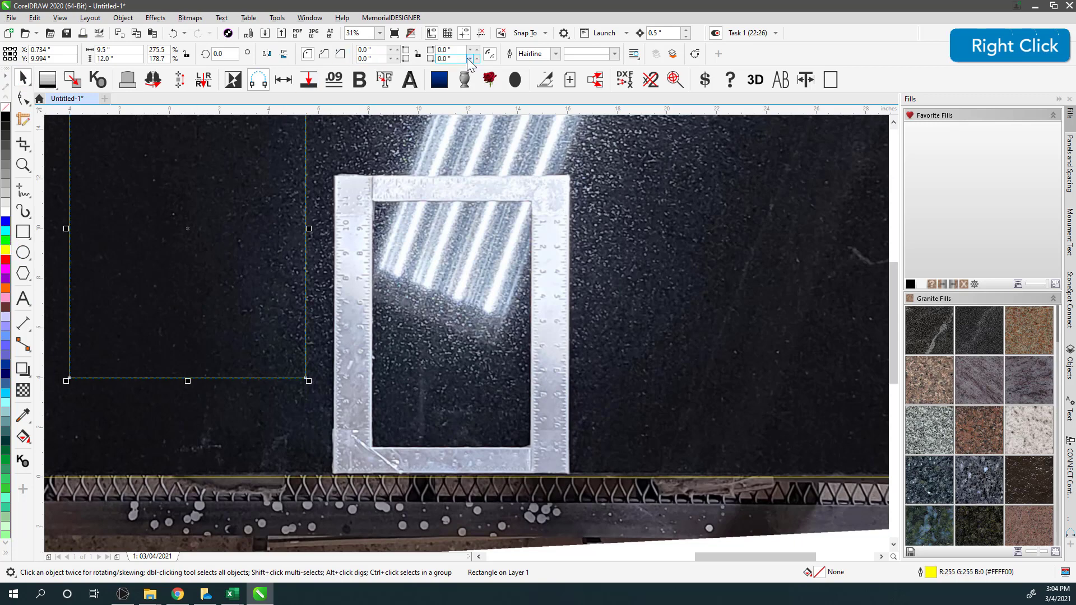
{"action": "left_click", "coordinate": [563, 60]}
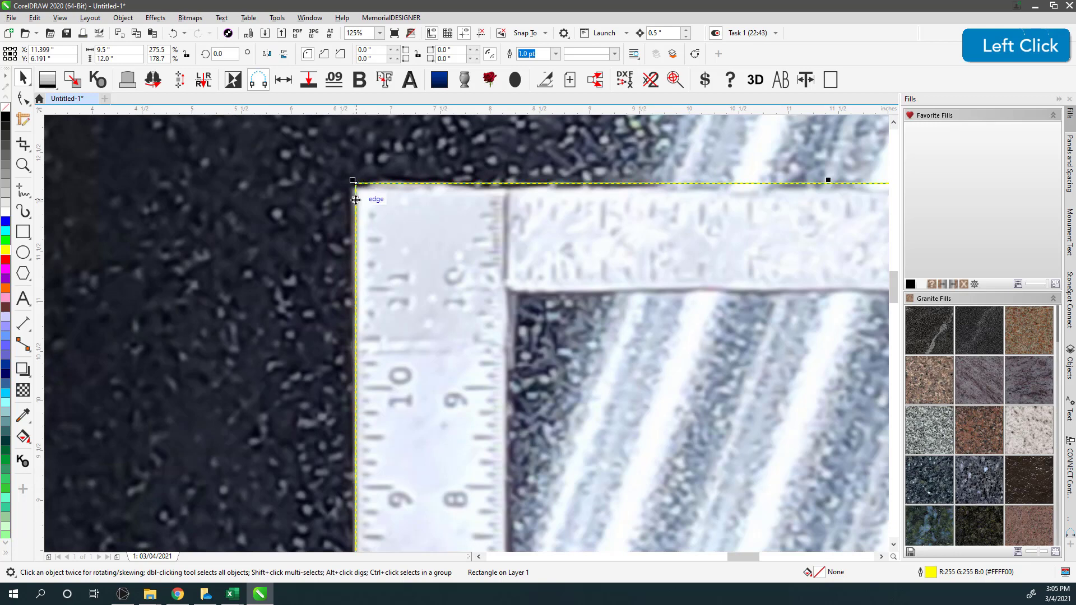
Align the rectangle to the measuring square's edges, then select the stone's outline shape.
{"action": "scroll", "scroll_direction": "down", "scroll_amount": 3}
{"action": "scroll", "scroll_direction": "up", "scroll_amount": 3}
{"action": "scroll", "scroll_direction": "down", "scroll_amount": 3}
{"action": "scroll", "scroll_direction": "up", "scroll_amount": 3}
{"action": "scroll", "scroll_direction": "up", "scroll_amount": 3}
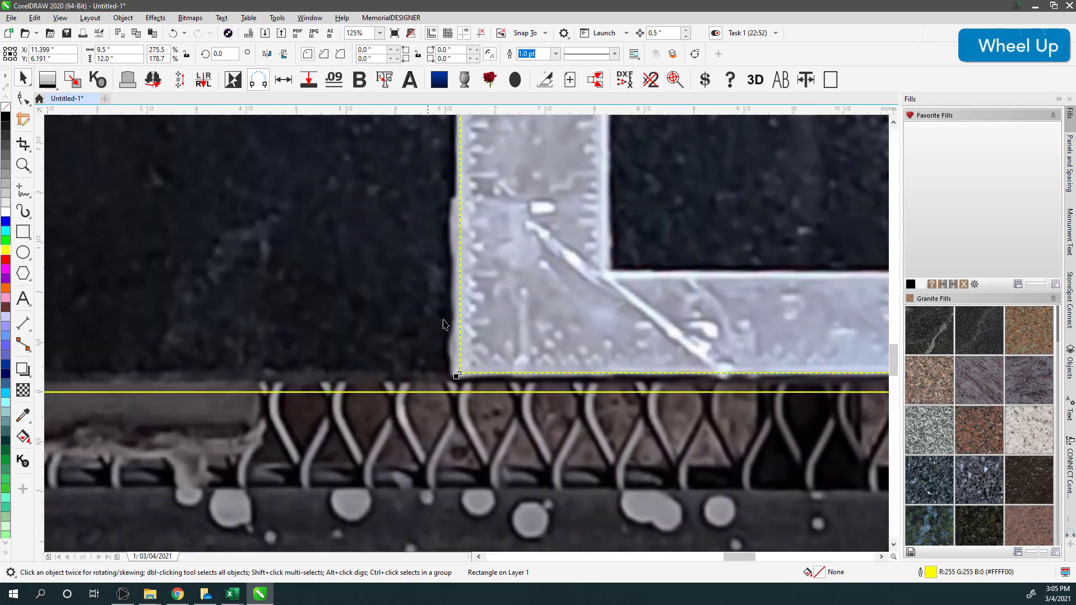
{"action": "scroll", "scroll_direction": "down", "scroll_amount": 3}
{"action": "scroll", "scroll_direction": "up", "scroll_amount": 3}
{"action": "scroll", "scroll_direction": "down", "scroll_amount": 3}
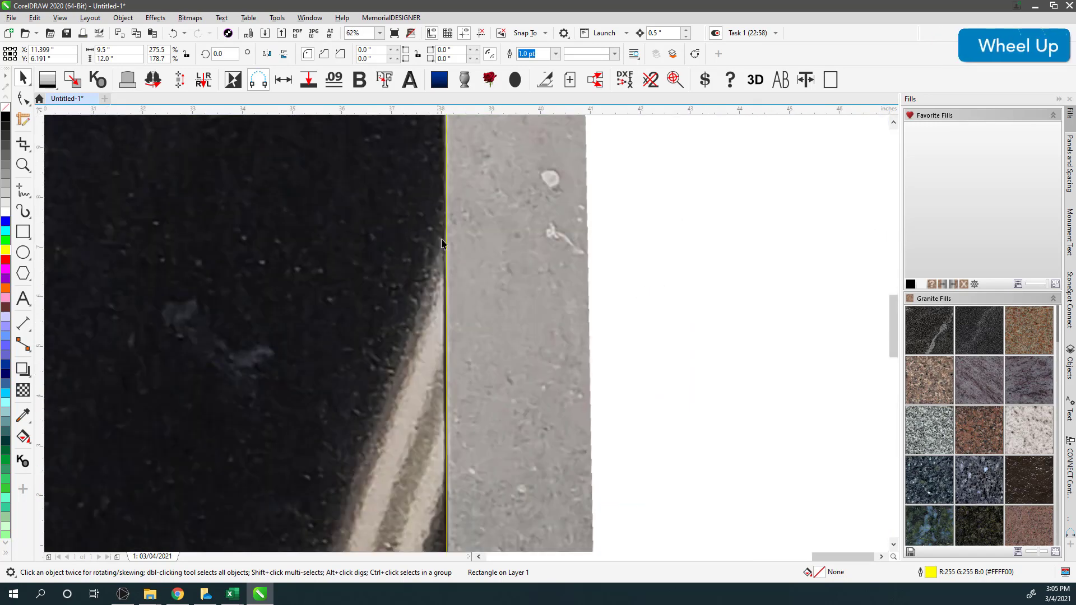
{"action": "scroll", "scroll_direction": "up", "scroll_amount": 3}
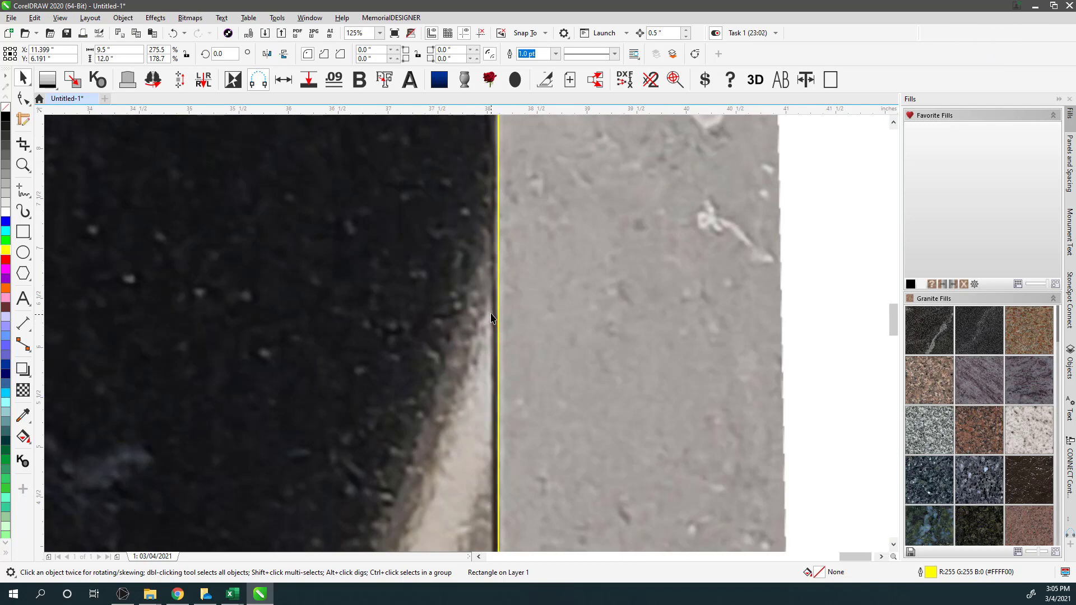
{"action": "left_click", "coordinate": [503, 313]}
{"action": "scroll", "scroll_direction": "down", "scroll_amount": 3}
{"action": "scroll", "scroll_direction": "up", "scroll_amount": 3}
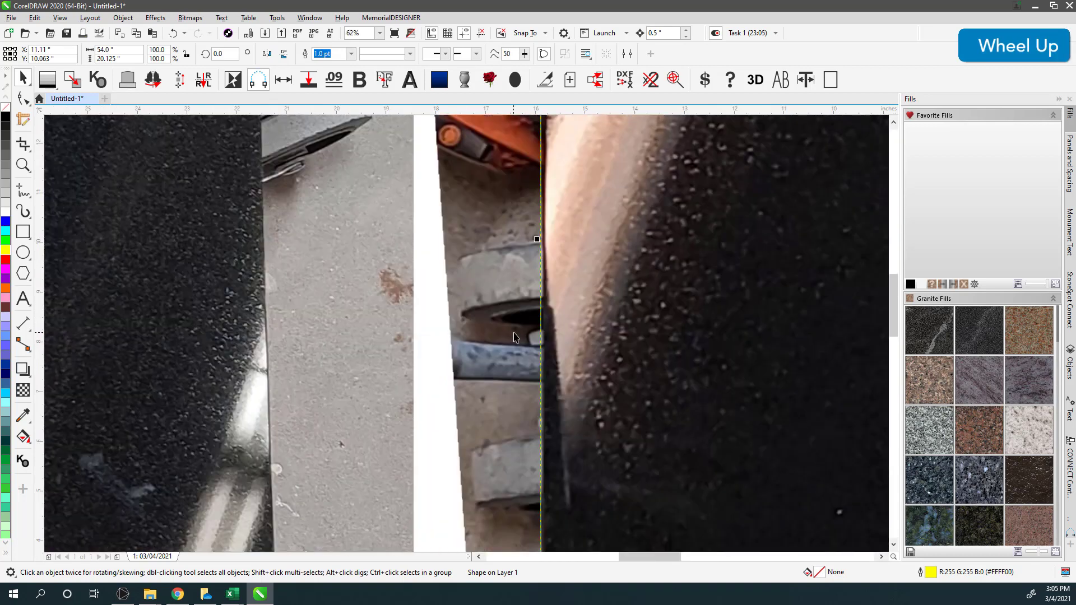
Fit the 9.5 by 12 inch rectangle flush against the metal square's outer edges.
{"action": "left_click", "coordinate": [448, 321]}
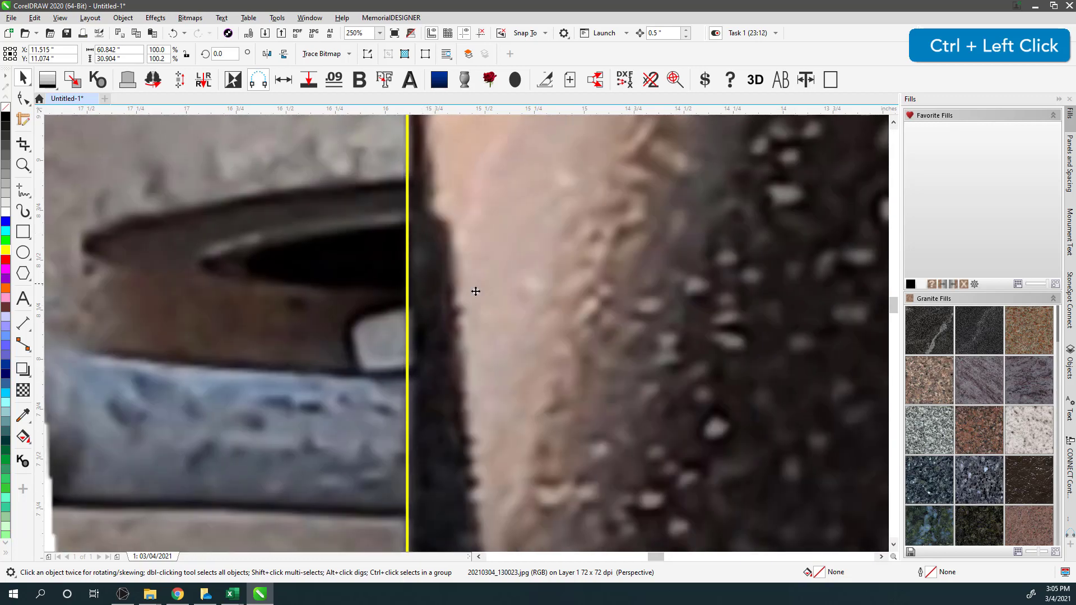
{"action": "scroll", "scroll_direction": "down", "scroll_amount": 3}
{"action": "scroll", "scroll_direction": "up", "scroll_amount": 3}
{"action": "scroll", "scroll_direction": "down", "scroll_amount": 3}
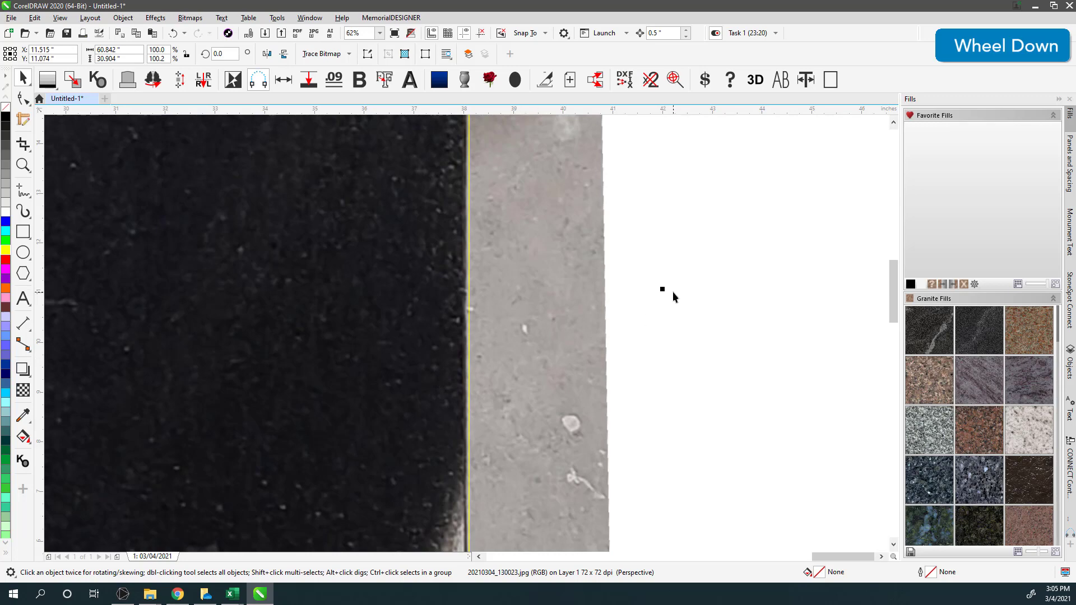
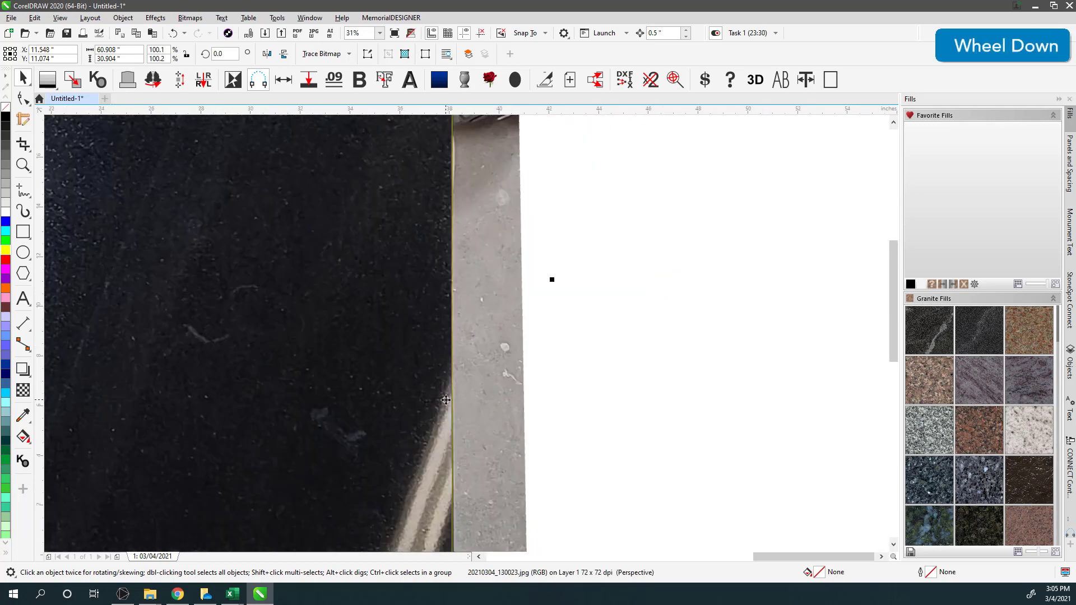
{"action": "scroll", "scroll_direction": "down", "scroll_amount": 3}
{"action": "scroll", "scroll_direction": "up", "scroll_amount": 3}
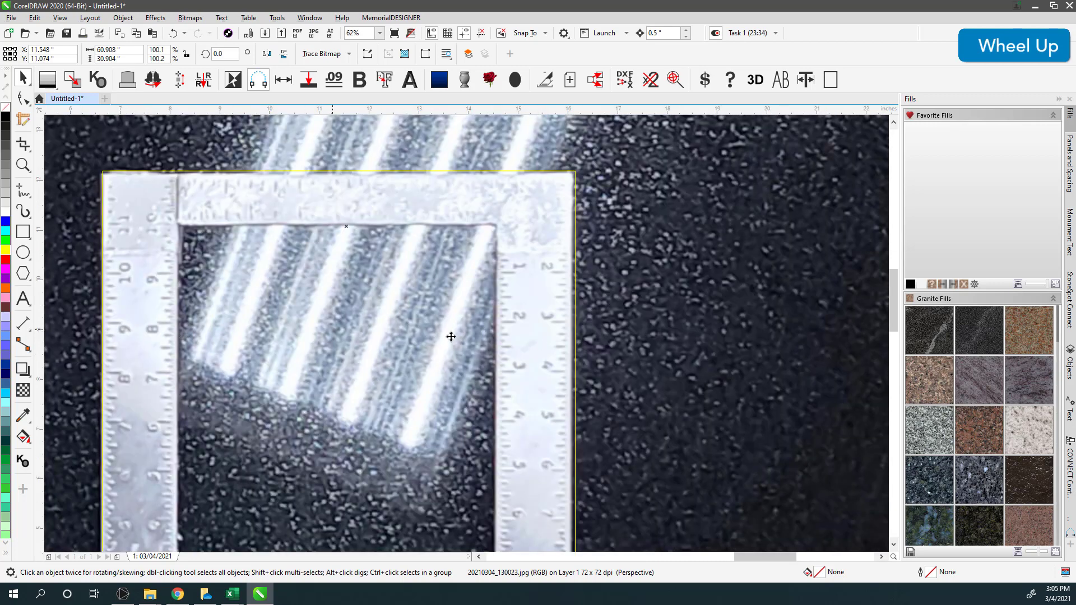
{"action": "left_click", "coordinate": [580, 365]}
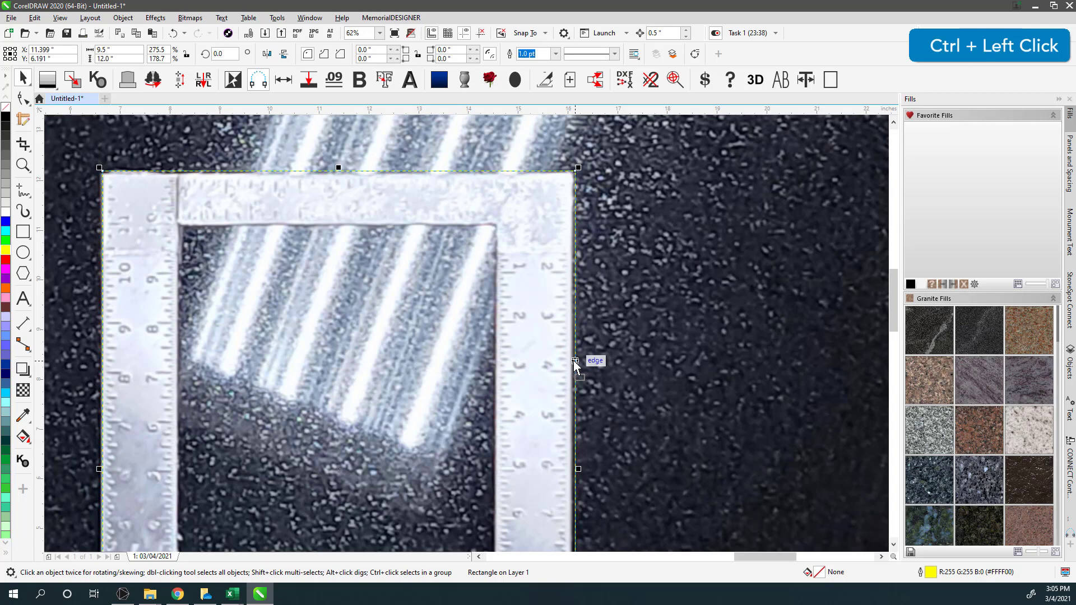
Zoom out to view the whole stone slab with the fitted rectangle.
{"action": "key", "text": "q"}
{"action": "scroll", "scroll_direction": "down", "scroll_amount": 3}
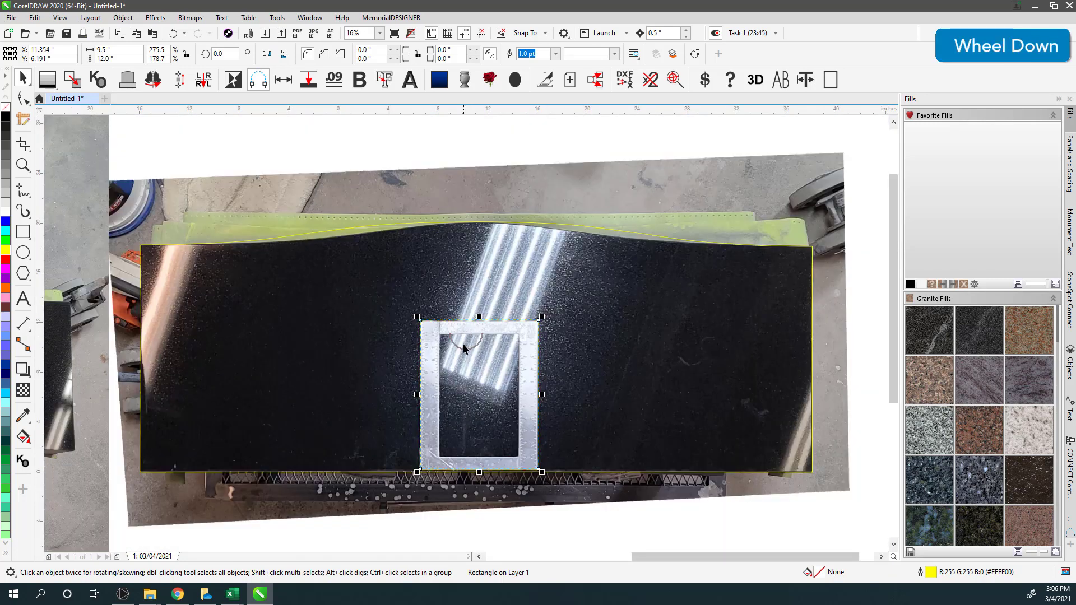
{"action": "scroll", "scroll_direction": "up", "scroll_amount": 3}
{"action": "scroll", "scroll_direction": "down", "scroll_amount": 3}
{"action": "scroll", "scroll_direction": "up", "scroll_amount": 3}
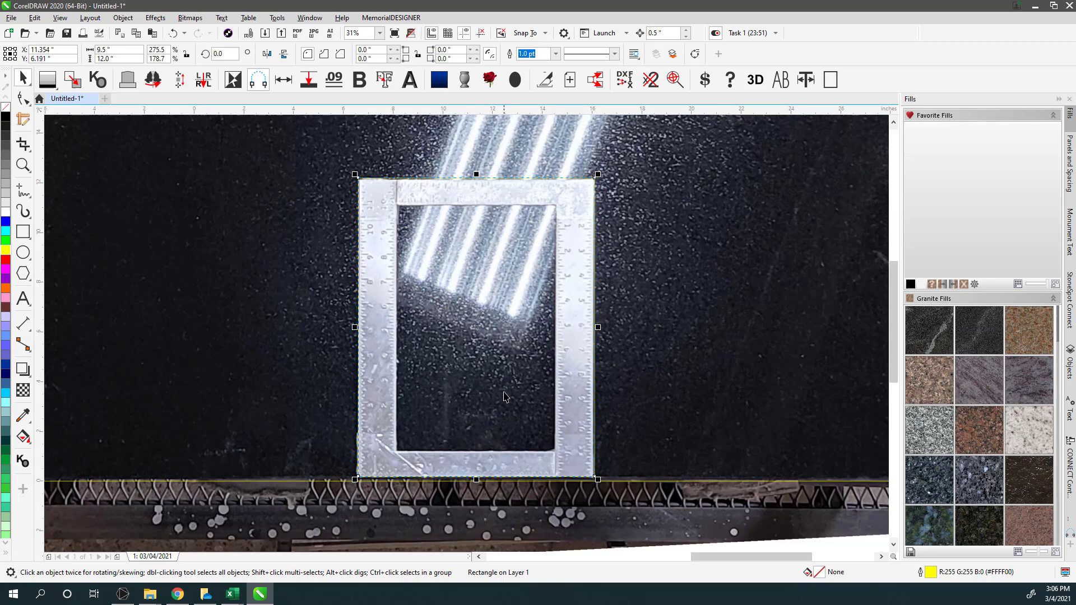
Select the corrected stone photo and zoom into its curved top edge where the outline runs off.
{"action": "left_click", "coordinate": [305, 395]}
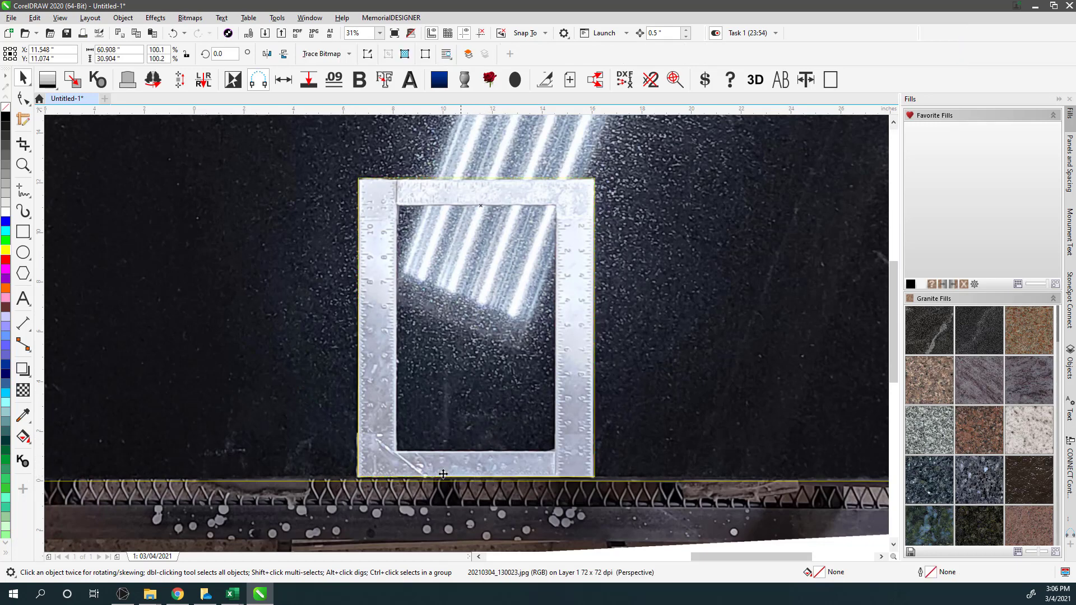
{"action": "scroll", "scroll_direction": "down", "scroll_amount": 3}
{"action": "scroll", "scroll_direction": "up", "scroll_amount": 3}
{"action": "scroll", "scroll_direction": "down", "scroll_amount": 3}
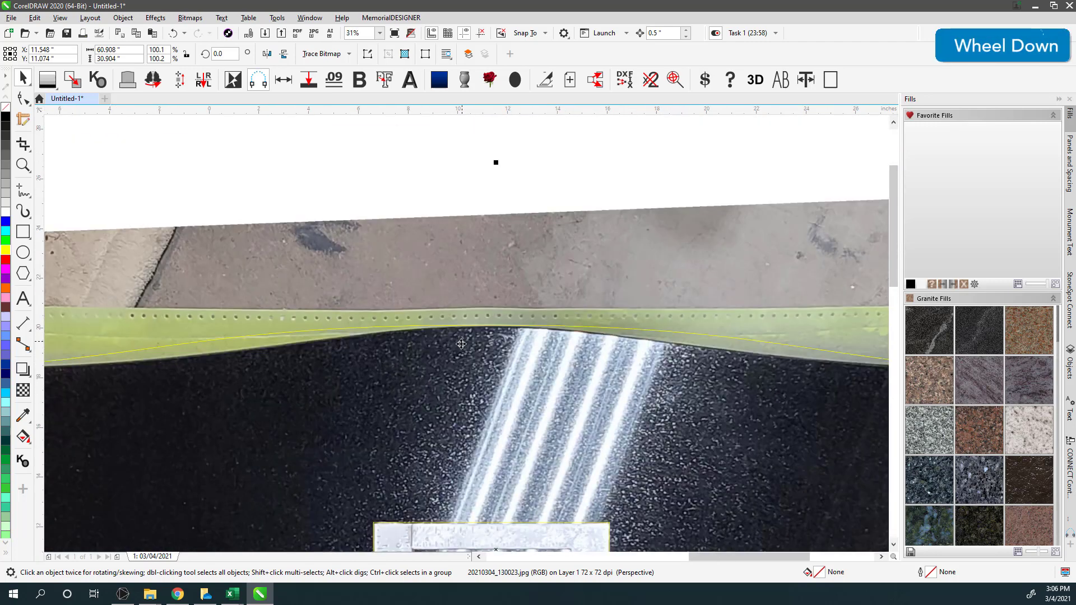
{"action": "scroll", "scroll_direction": "up", "scroll_amount": 3}
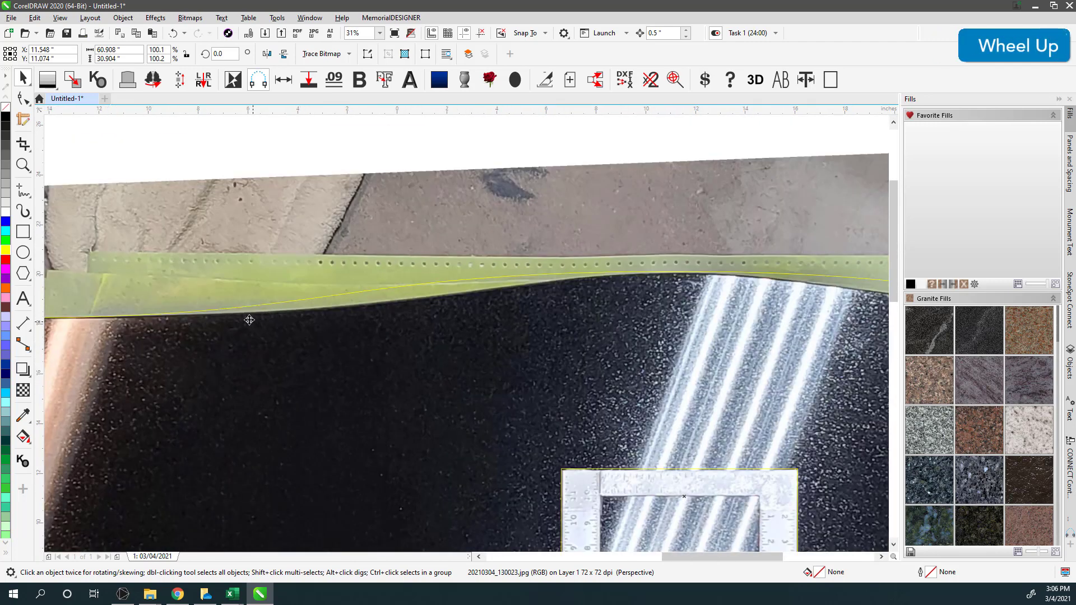
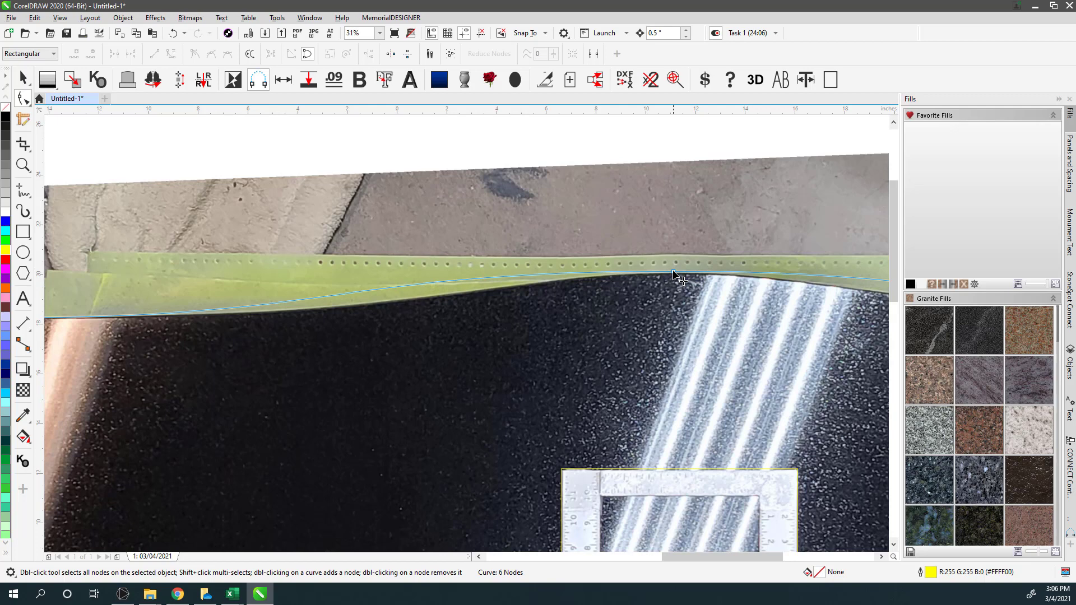
Add a node at a chosen point on the outline's top curve.
{"action": "left_click", "coordinate": [676, 277]}
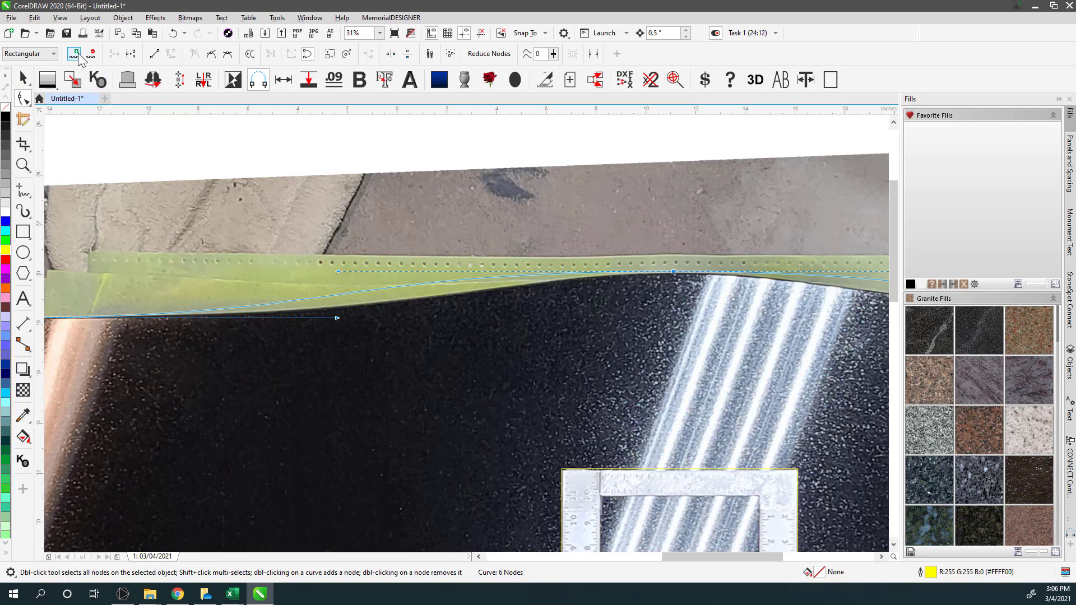
{"action": "left_click", "coordinate": [79, 58]}
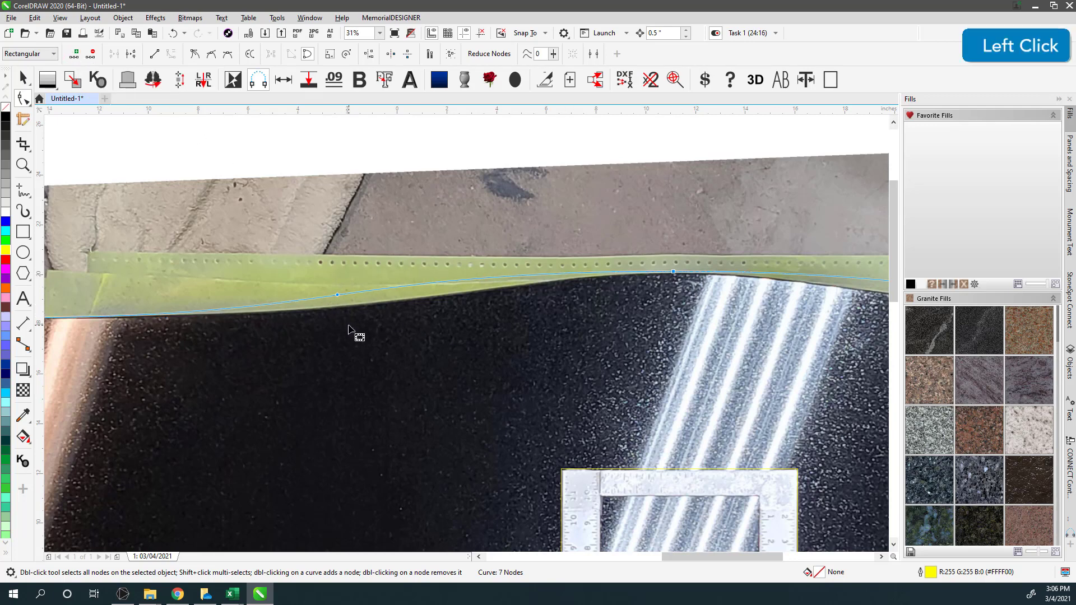
{"action": "scroll", "scroll_direction": "down", "scroll_amount": 3}
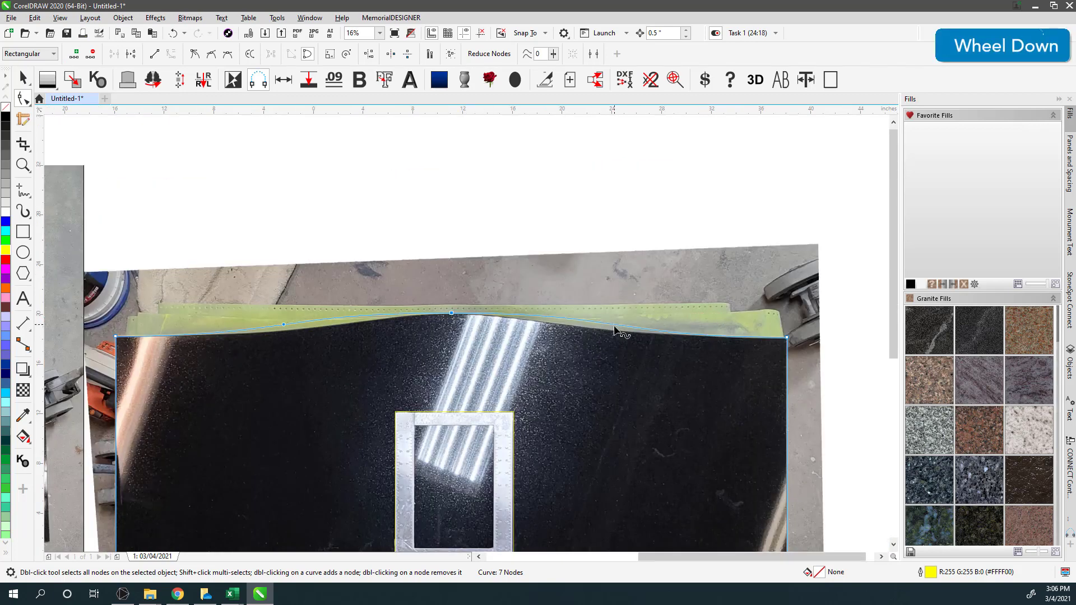
{"action": "left_click", "coordinate": [456, 286]}
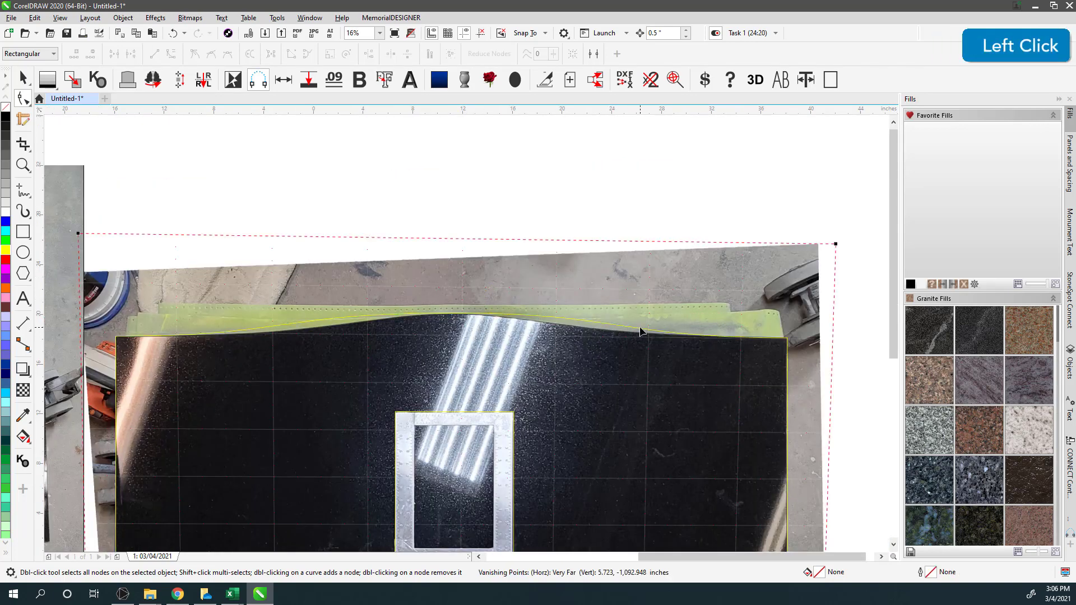
{"action": "scroll", "scroll_direction": "down", "scroll_amount": 3}
Delete the unwanted extra node and reshape the top edge to hug the stone's curve.
{"action": "left_click", "coordinate": [80, 59]}
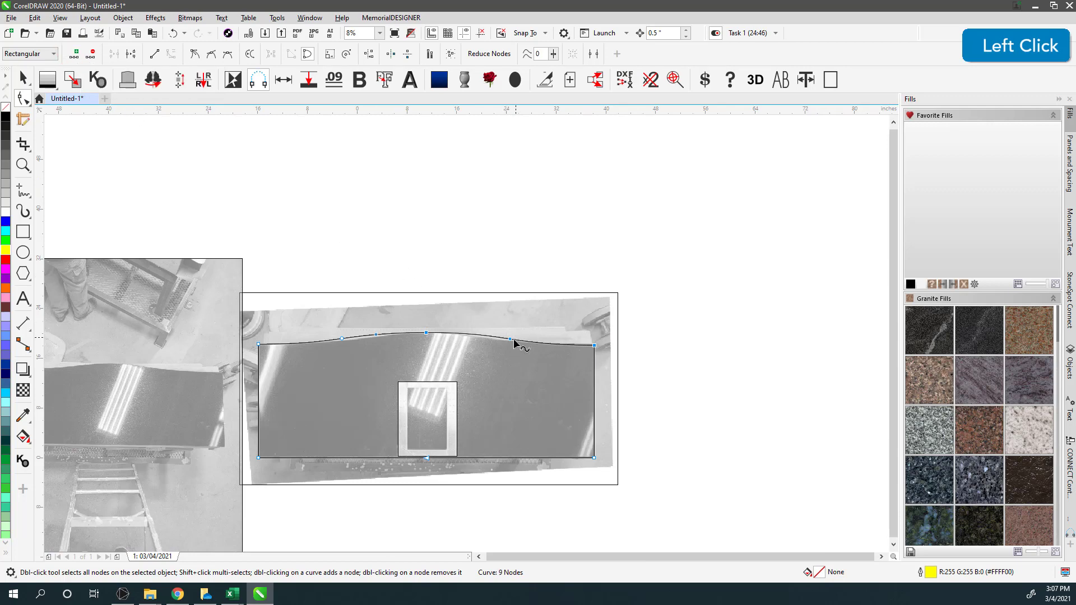
{"action": "key", "text": "Delete"}
{"action": "scroll", "scroll_direction": "down", "scroll_amount": 3}
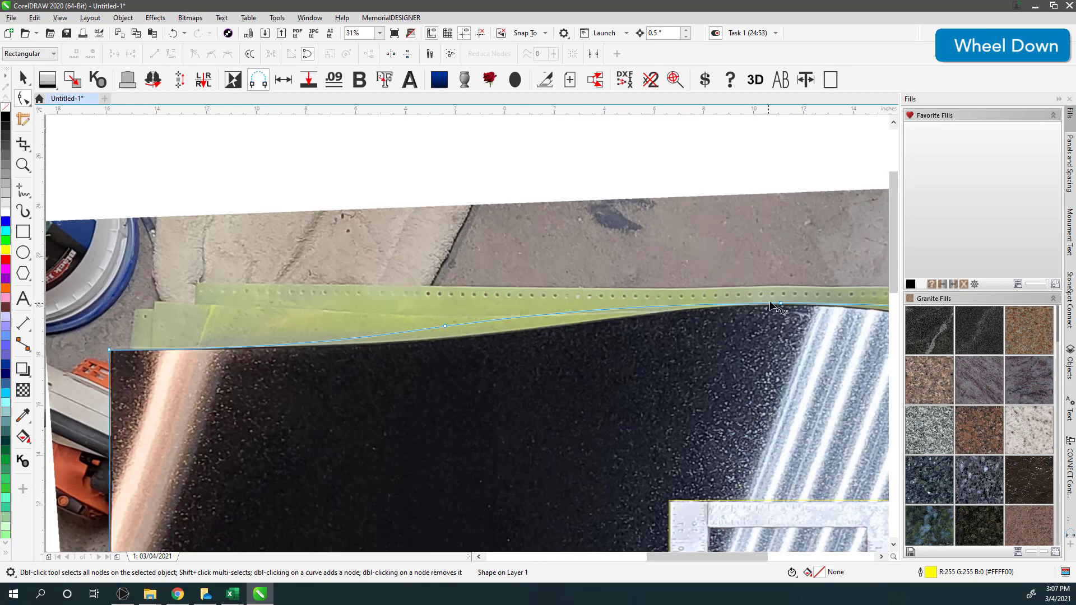
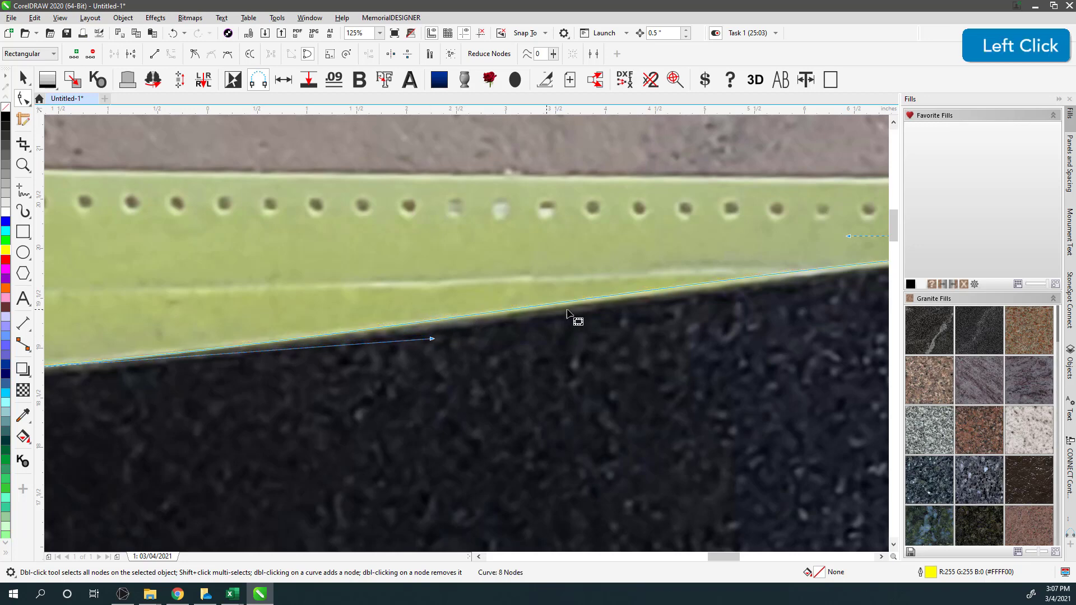
{"action": "scroll", "scroll_direction": "down", "scroll_amount": 3}
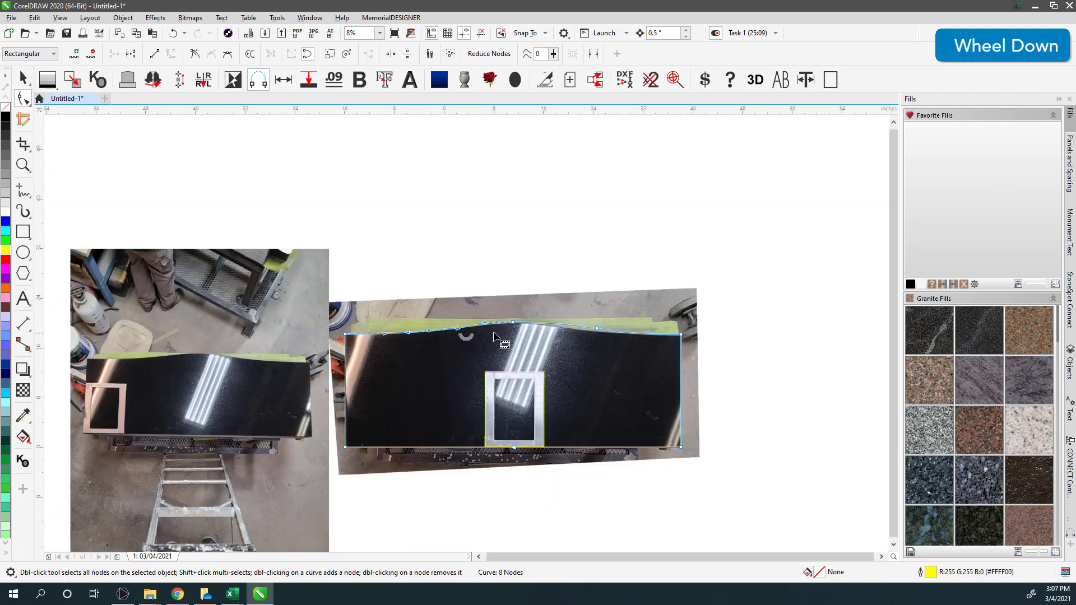
Make a node on the top curve smooth so the outline follows the wavy edge.
{"action": "scroll", "scroll_direction": "up", "scroll_amount": 3}
{"action": "left_click", "coordinate": [469, 292]}
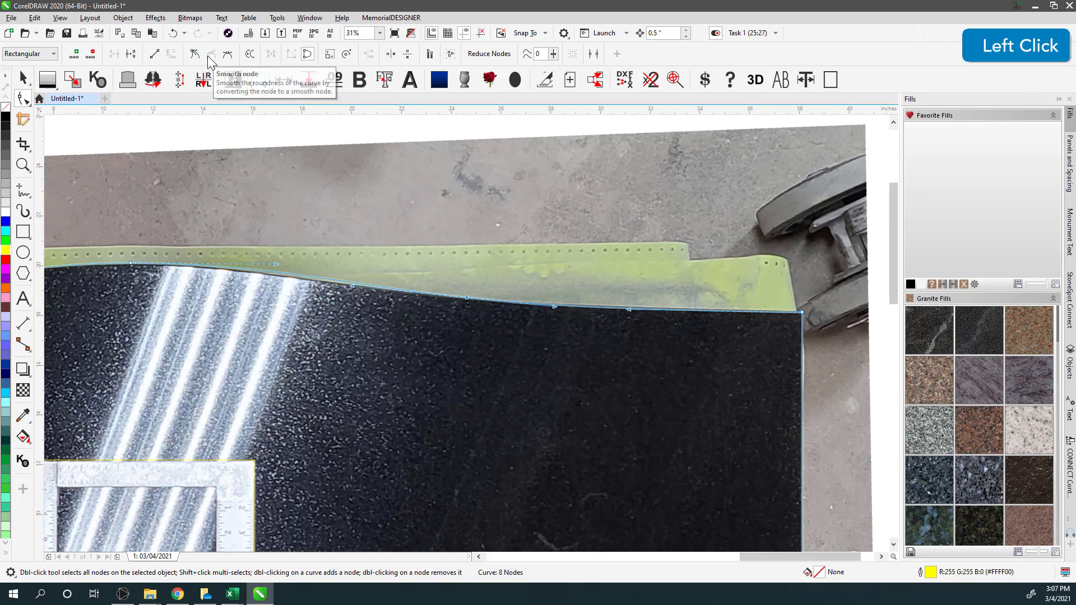
{"action": "left_click", "coordinate": [201, 62]}
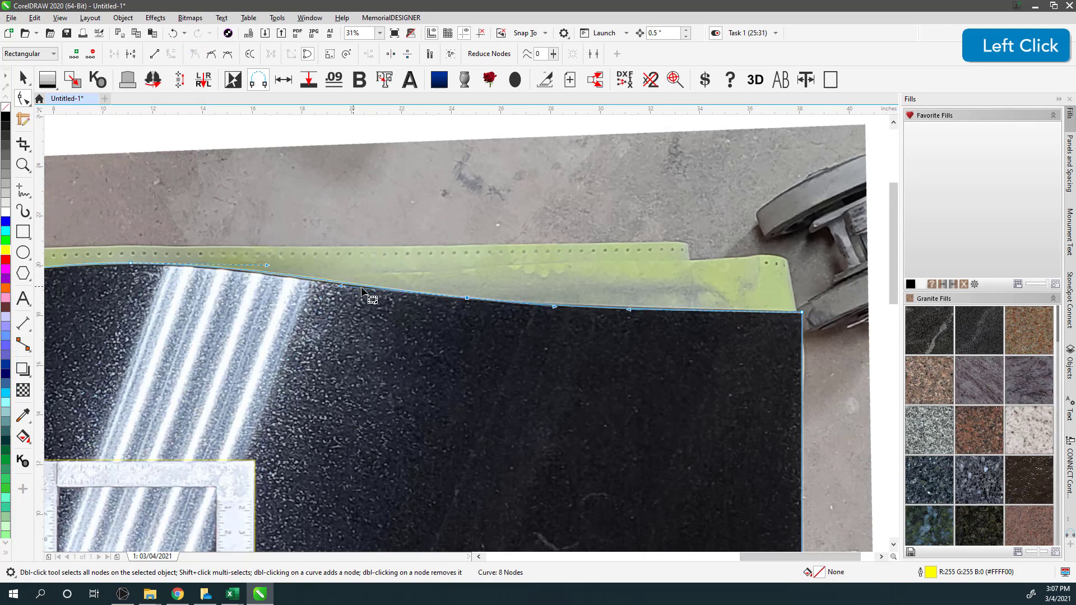
{"action": "scroll", "scroll_direction": "up", "scroll_amount": 3}
Adjust a node near the right corner so the outline traces the stone's top through it.
{"action": "left_click", "coordinate": [454, 333]}
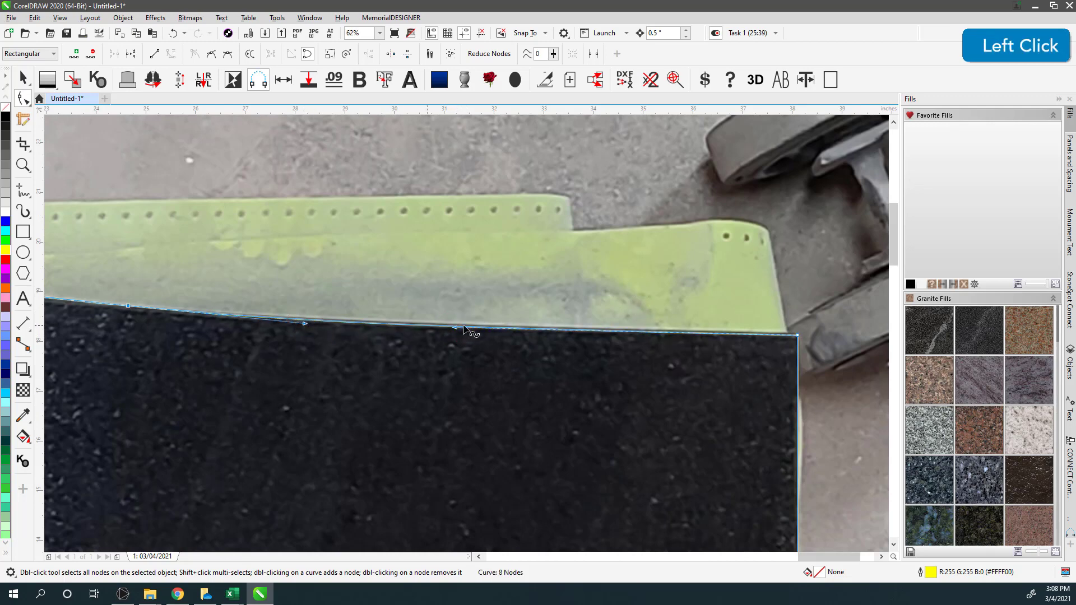
{"action": "scroll", "scroll_direction": "down", "scroll_amount": 3}
{"action": "scroll", "scroll_direction": "up", "scroll_amount": 3}
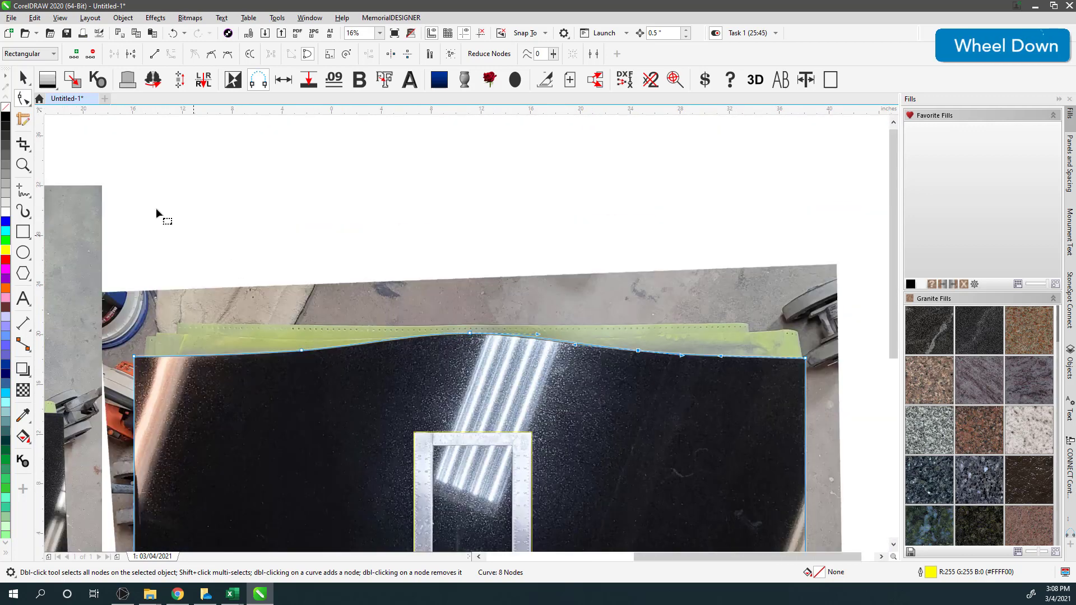
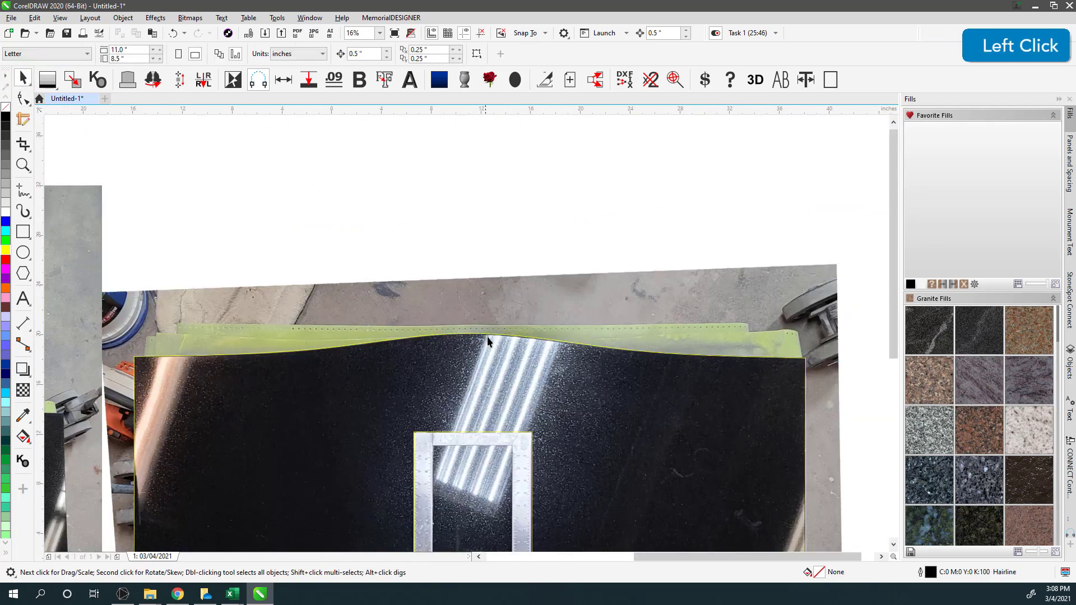
{"action": "scroll", "scroll_direction": "down", "scroll_amount": 3}
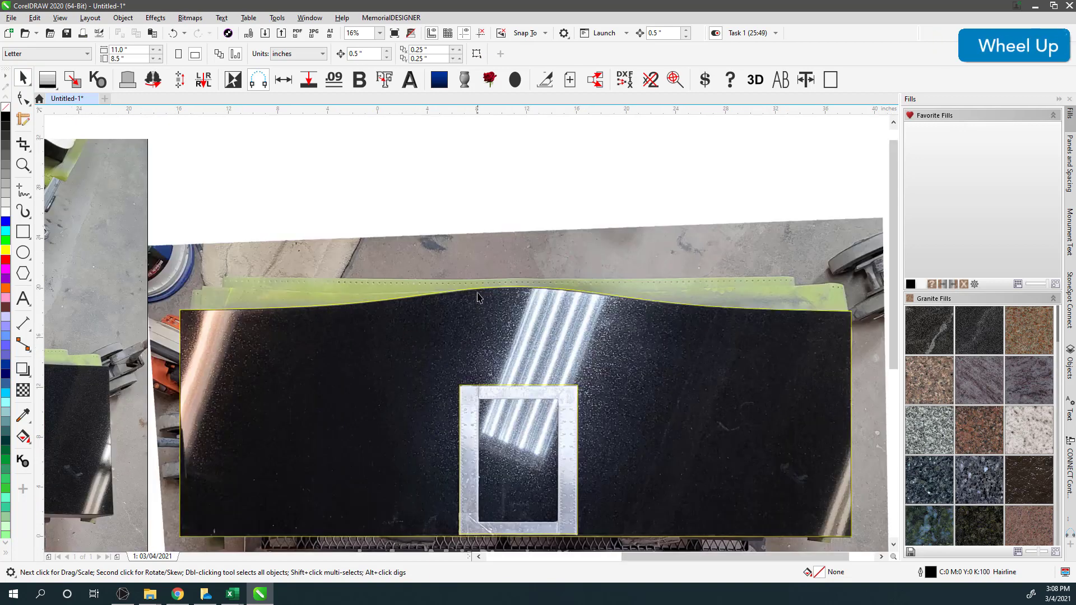
{"action": "scroll", "scroll_direction": "up", "scroll_amount": 3}
{"action": "left_click", "coordinate": [484, 292]}
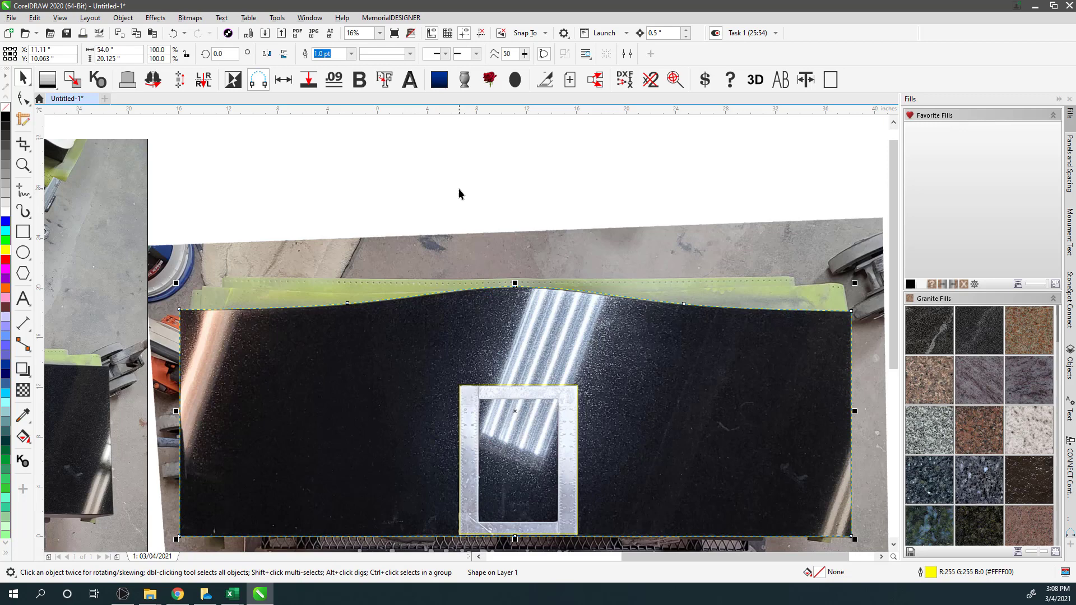
{"action": "scroll", "scroll_direction": "down", "scroll_amount": 3}
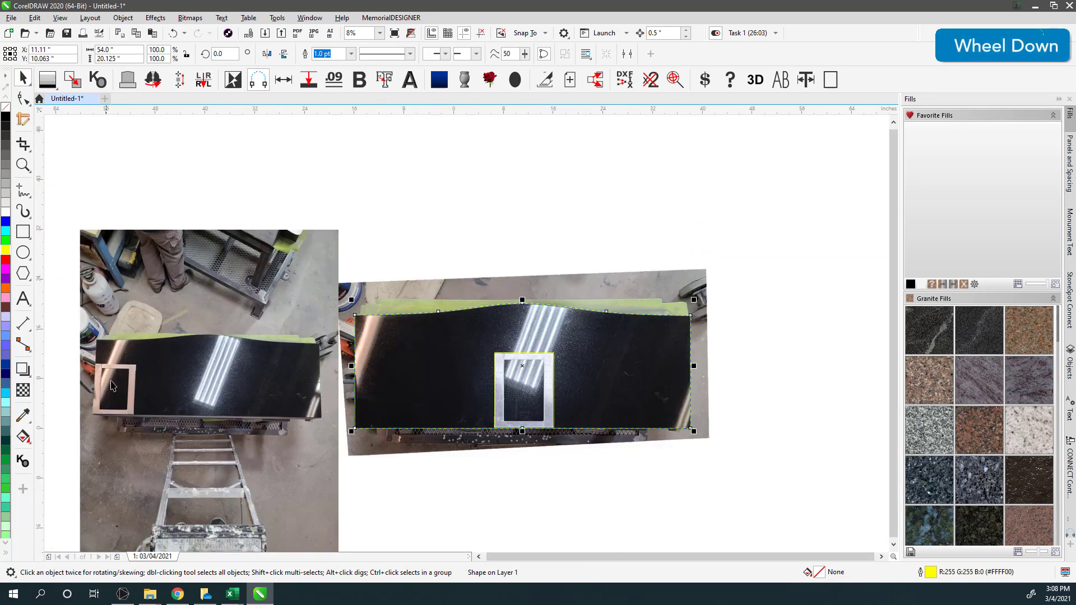
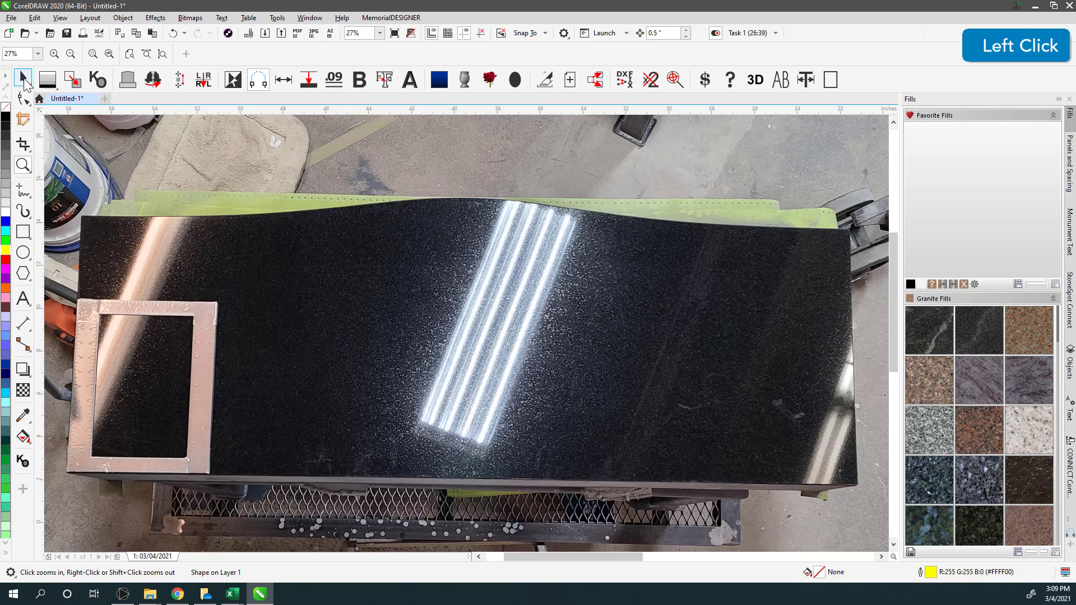
{"action": "key", "text": "F4"}
{"action": "left_click", "coordinate": [459, 132]}
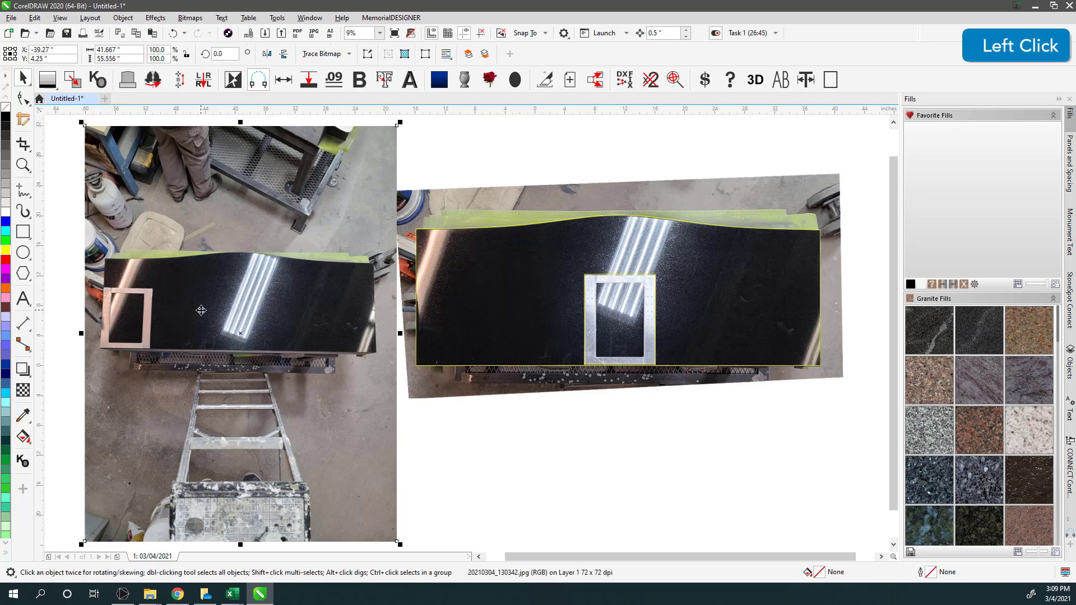
{"action": "left_click", "coordinate": [648, 223]}
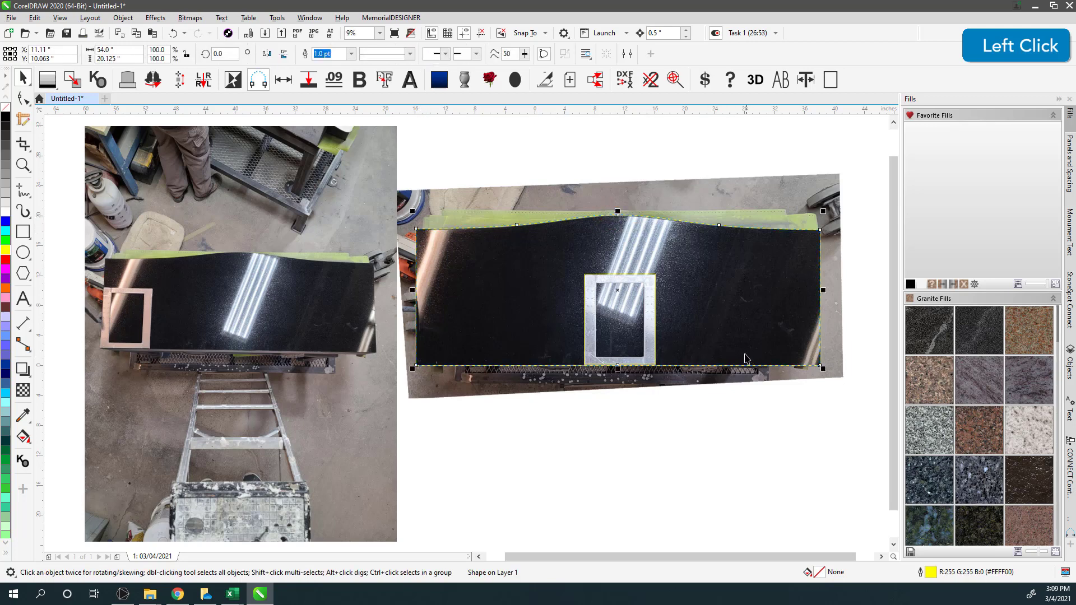
{"action": "scroll", "scroll_direction": "up", "scroll_amount": 3}
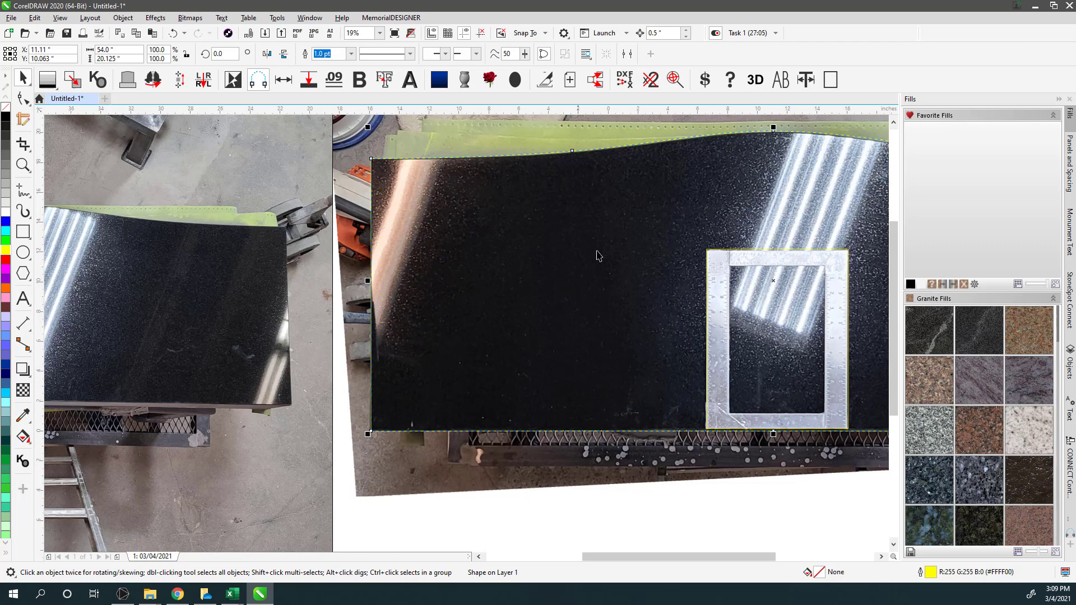
{"action": "scroll", "scroll_direction": "down", "scroll_amount": 3}
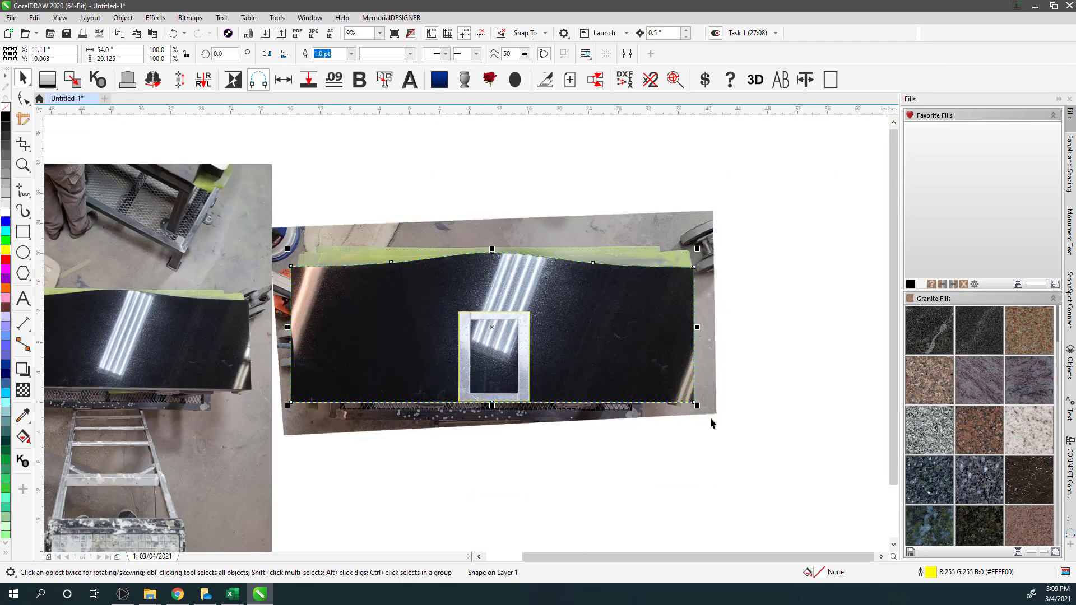
{"action": "left_click", "coordinate": [392, 189]}
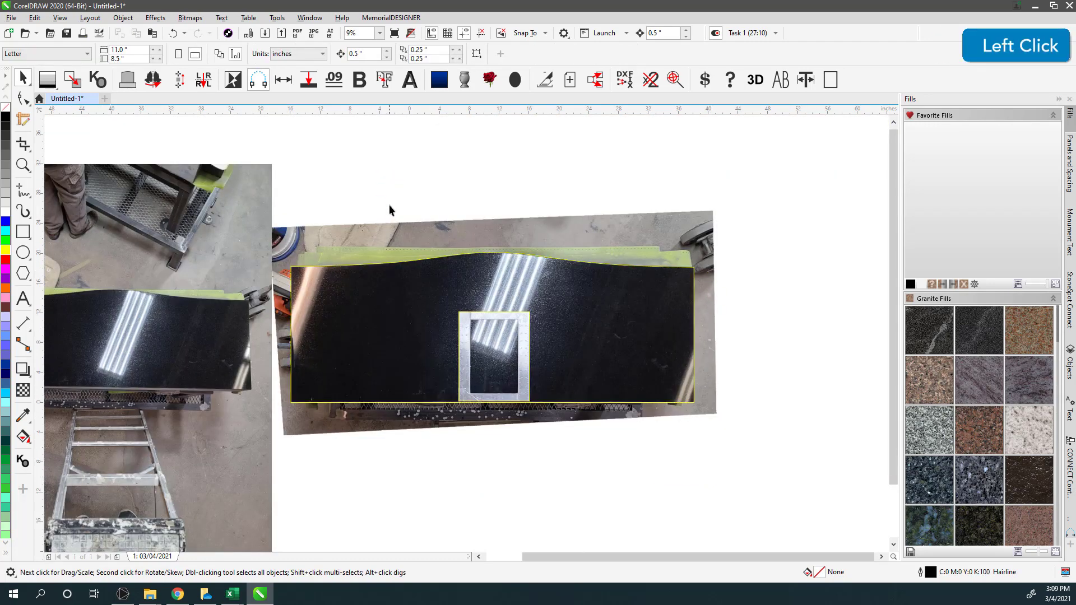
{"action": "left_click", "coordinate": [509, 155]}
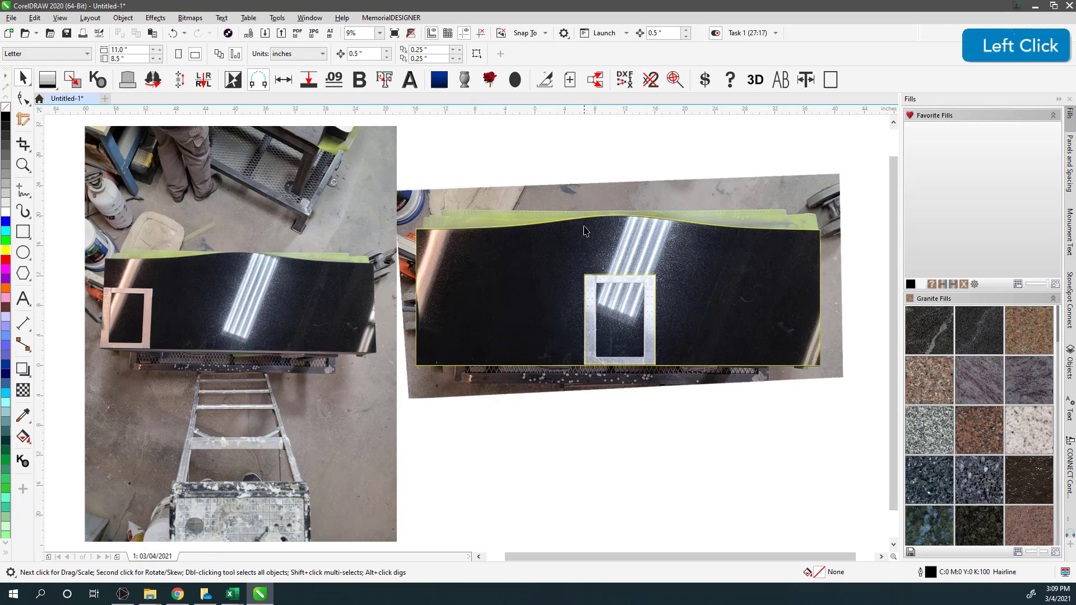